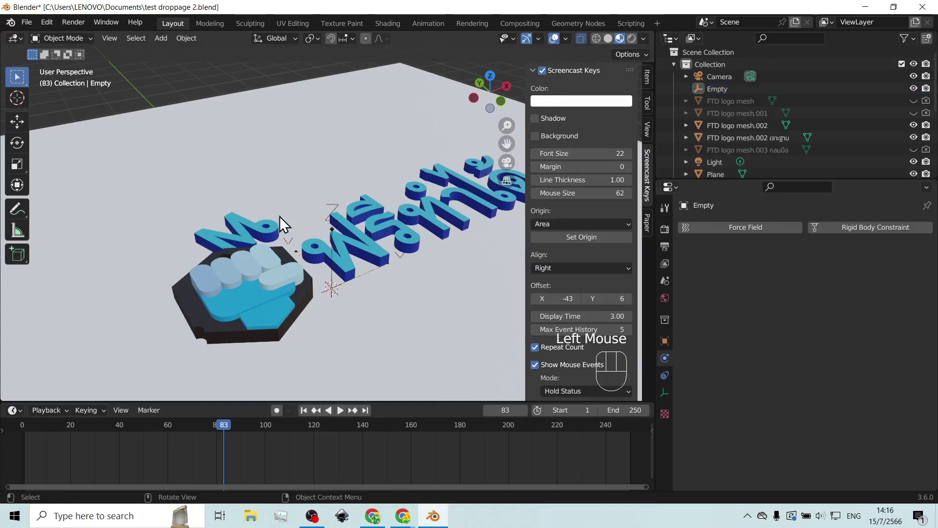
# Step: Select the Empty then one Thai letter and show its location and rotation in the N-panel Item tab
pyautogui.click(335, 288)
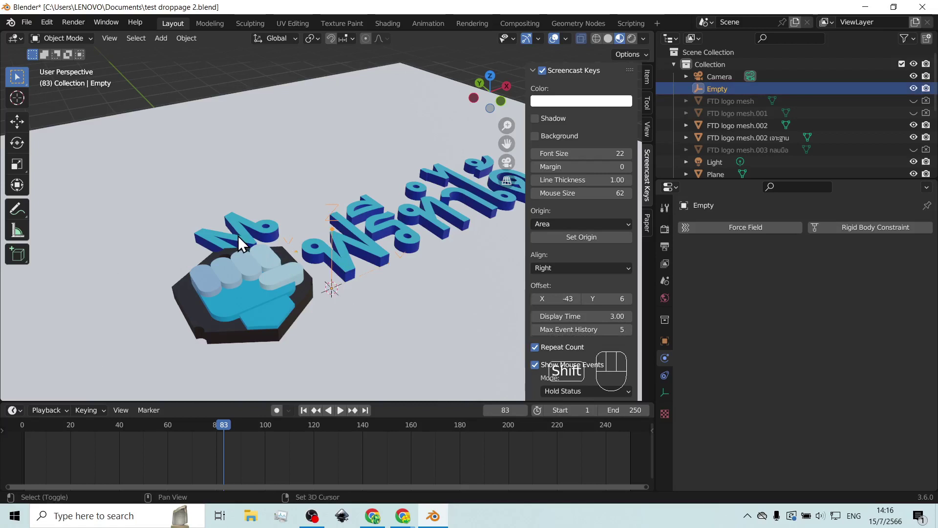
pyautogui.click(243, 245)
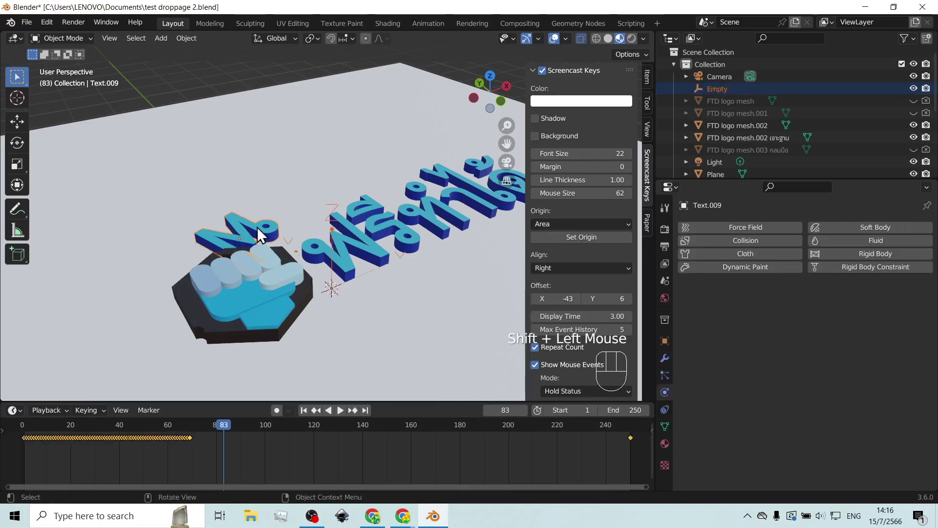
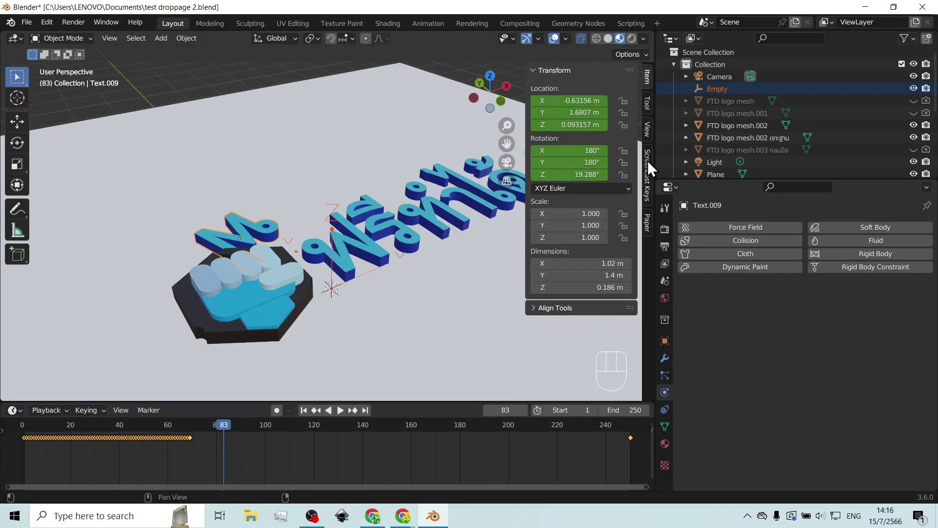
pyautogui.click(653, 169)
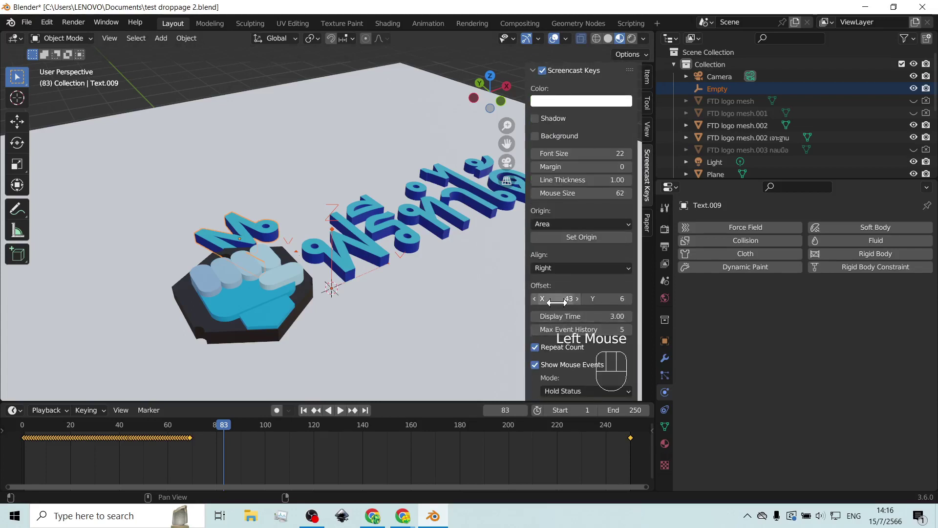
pyautogui.click(569, 275)
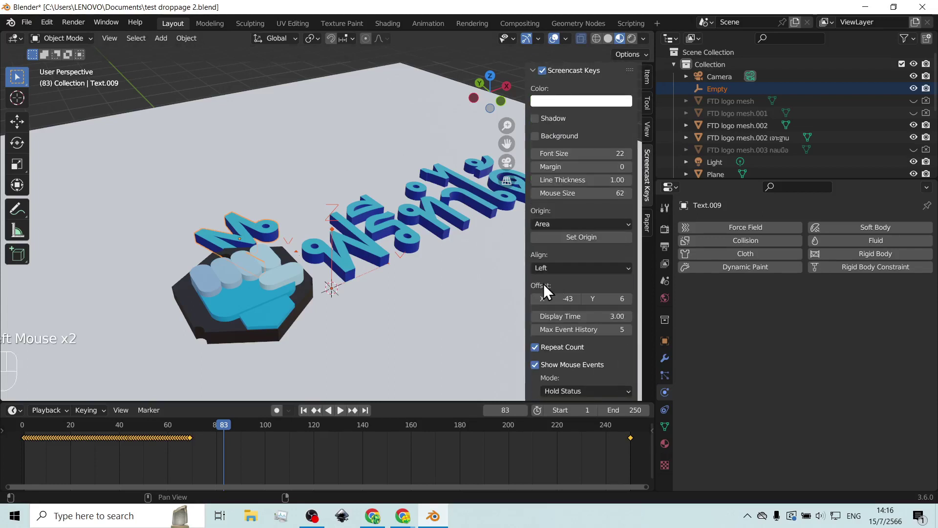
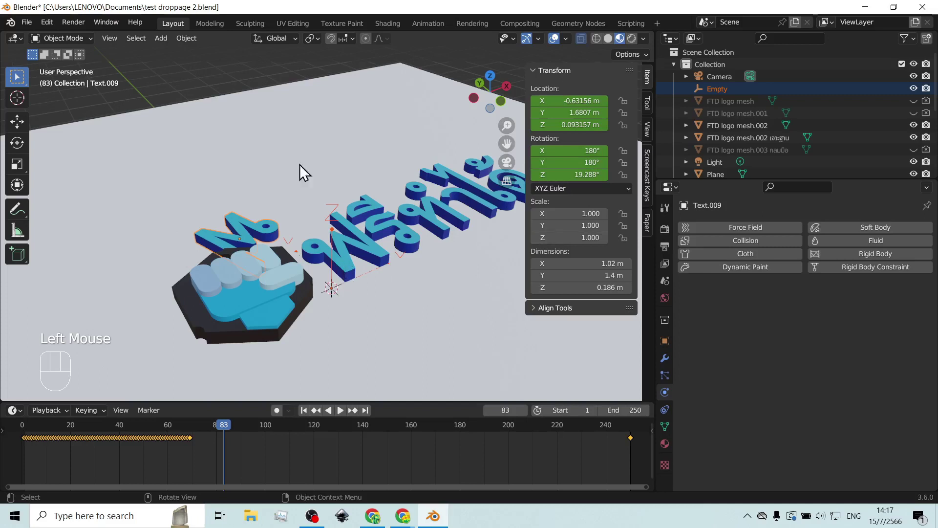
pyautogui.click(224, 81)
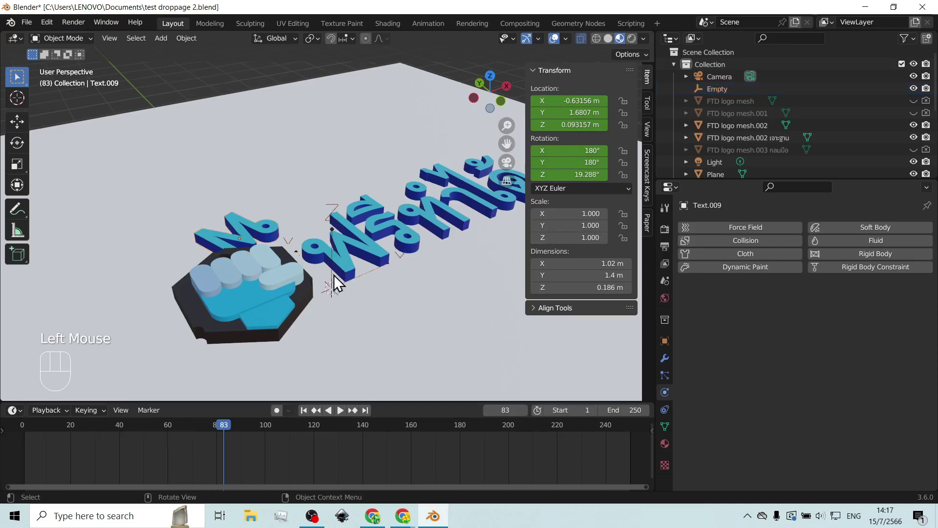
pyautogui.click(336, 283)
pyautogui.click(335, 279)
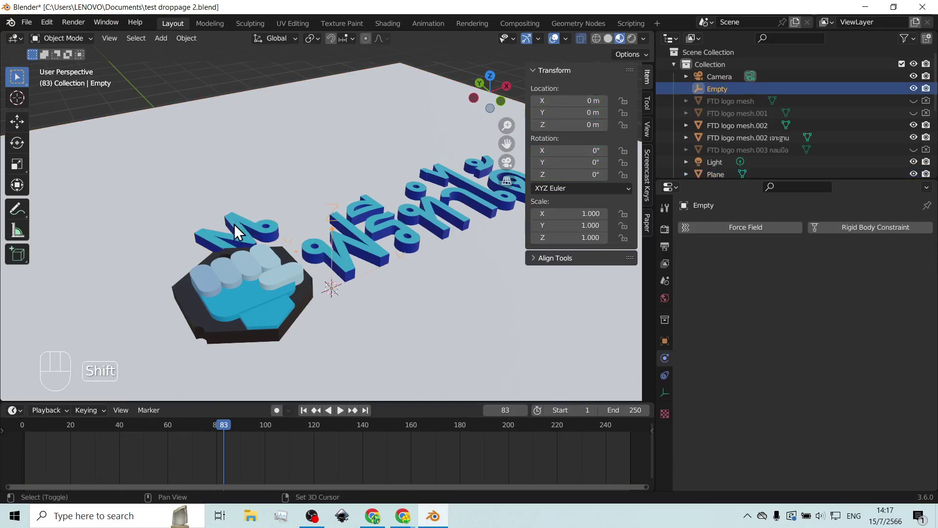
pyautogui.click(239, 234)
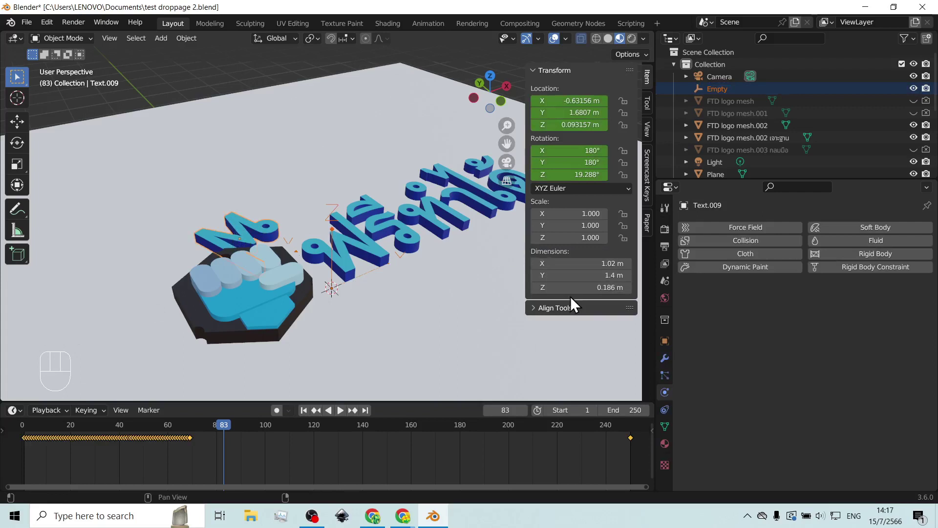
# Step: Select the left Thai letter and bring the view in close to it
pyautogui.click(569, 313)
pyautogui.scroll(-3)
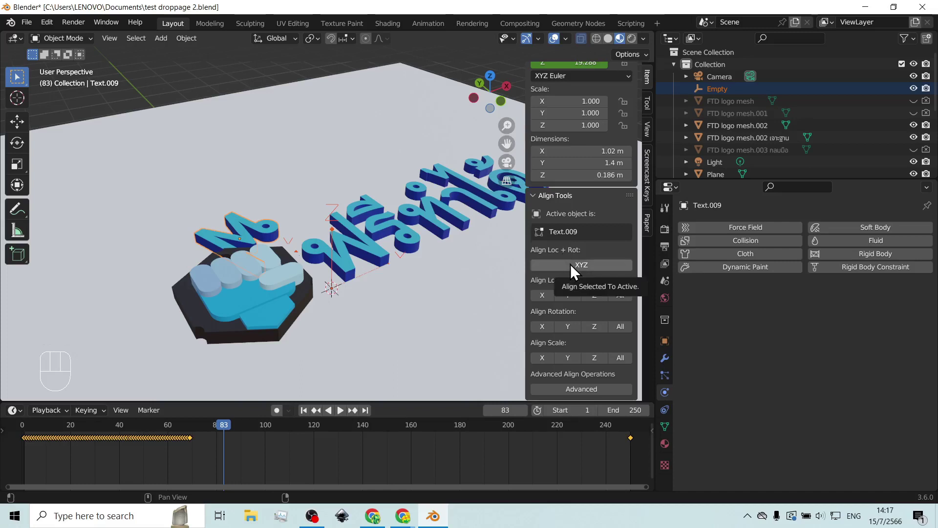
pyautogui.click(575, 272)
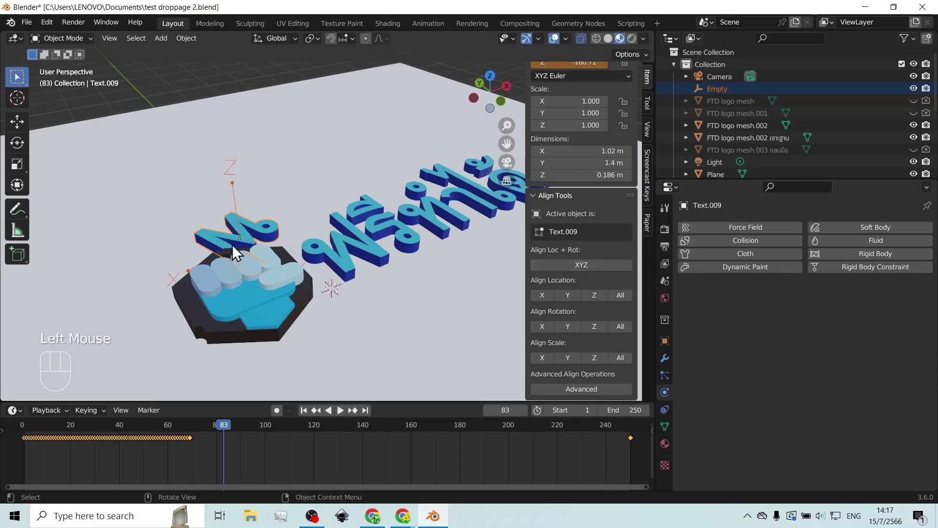
pyautogui.moveTo(234, 278); pyautogui.dragTo(400, 281)
pyautogui.moveTo(386, 285); pyautogui.dragTo(215, 270)
pyautogui.middleClick(269, 223)
pyautogui.scroll(3)
pyautogui.middleClick(171, 184)
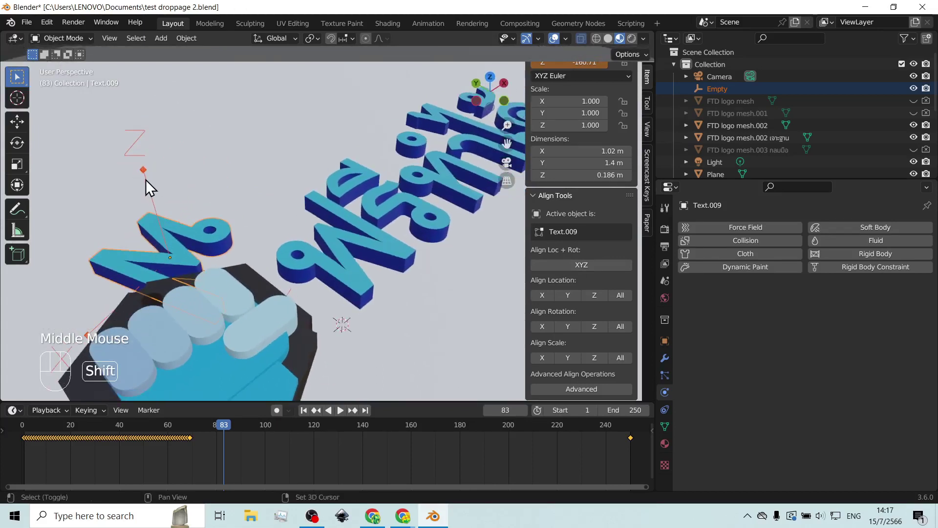
# Step: Parent the left letter to the Empty via Ctrl+P > Object, then select the Empty
pyautogui.click(151, 187)
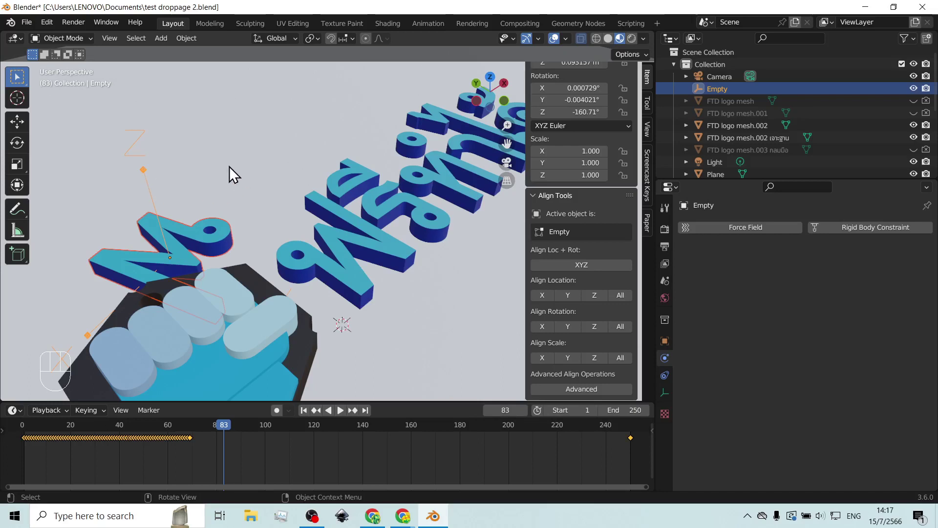
pyautogui.press('ctrl+p')
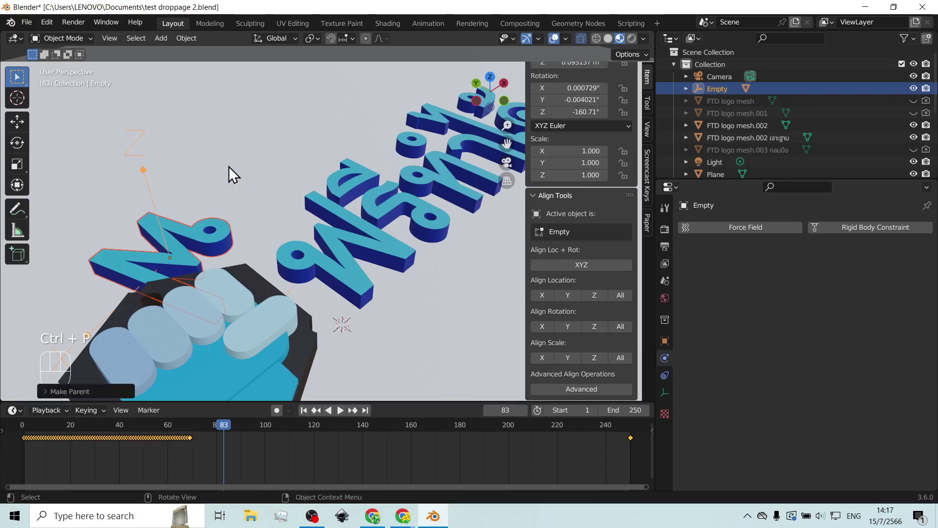
pyautogui.scroll(-3)
pyautogui.click(170, 84)
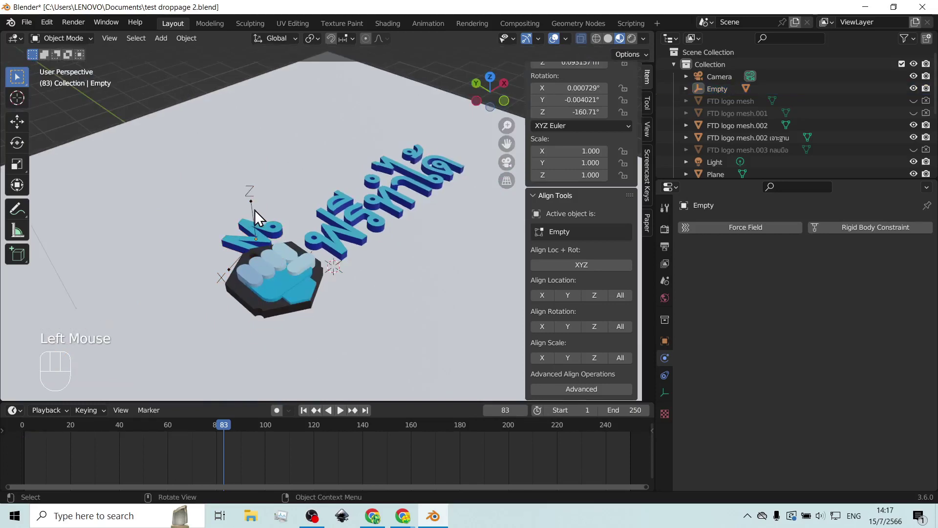
pyautogui.click(257, 217)
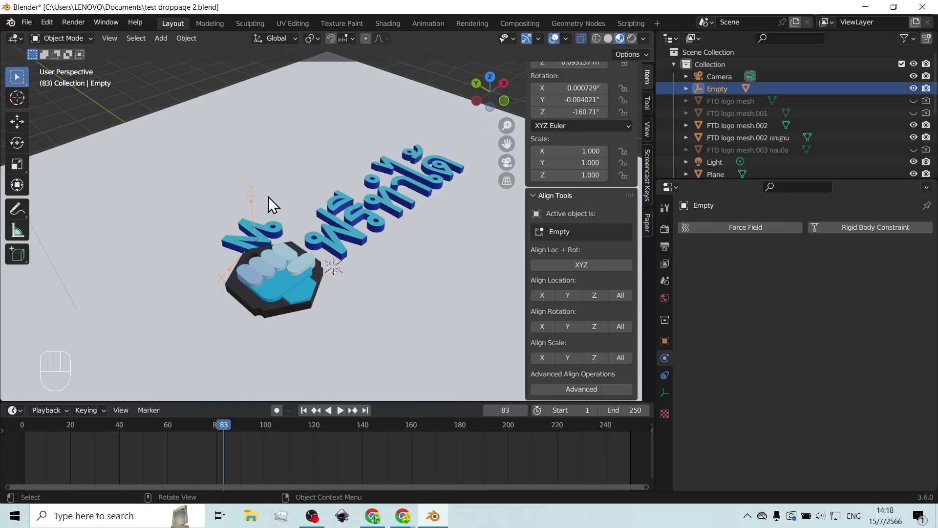
# Step: Lift the Empty and its parented letter above the plane with G and confirm
pyautogui.press('g')
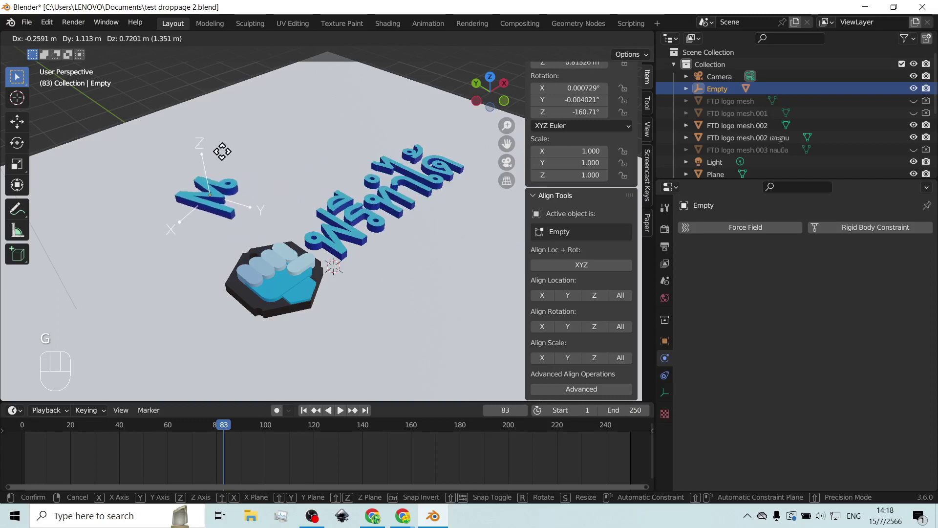
pyautogui.moveTo(373, 238); pyautogui.dragTo(349, 238)
pyautogui.click(232, 156)
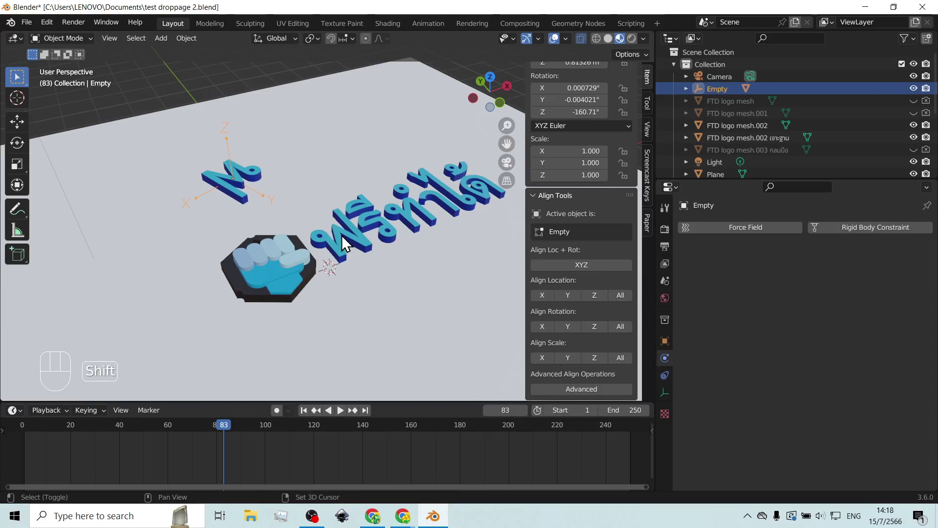
pyautogui.click(342, 243)
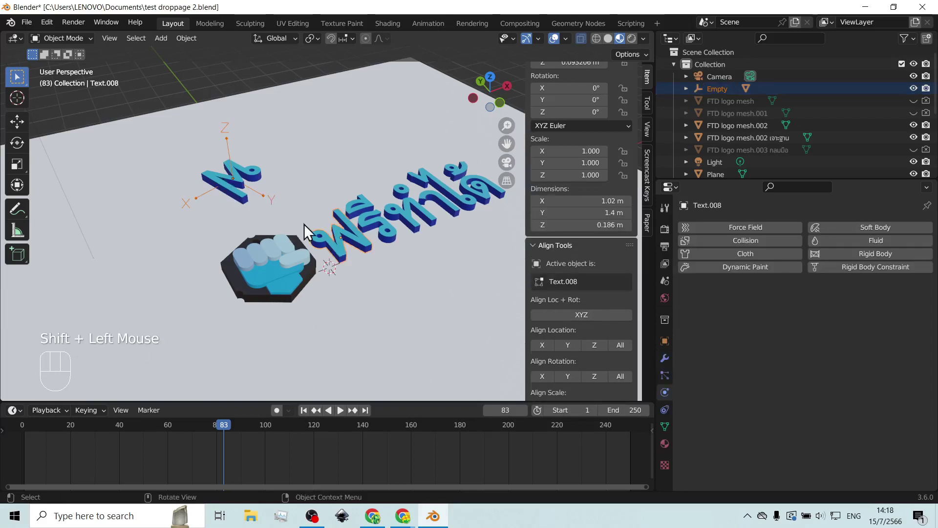
pyautogui.click(591, 327)
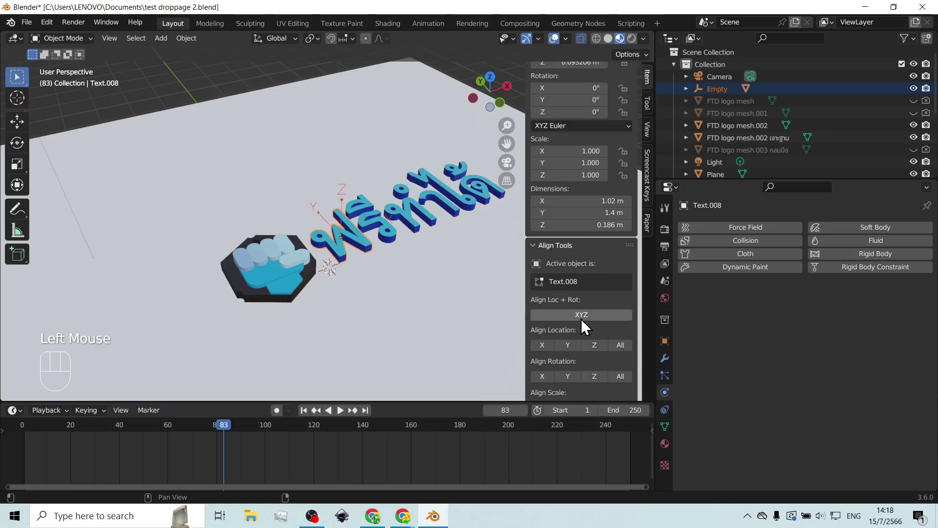
# Step: Orbit to a side view of the letters and rewind the animation to frame 1
pyautogui.moveTo(479, 290); pyautogui.dragTo(438, 279)
pyautogui.scroll(3)
pyautogui.moveTo(437, 285); pyautogui.dragTo(357, 272)
pyautogui.scroll(-3)
pyautogui.scroll(-3)
pyautogui.moveTo(227, 432); pyautogui.dragTo(82, 420)
pyautogui.click(303, 417)
pyautogui.click(357, 119)
pyautogui.click(343, 413)
pyautogui.scroll(3)
pyautogui.click(341, 417)
# Step: Play the drop simulation, stop it at frame 91, and select another Thai letter
pyautogui.click(307, 418)
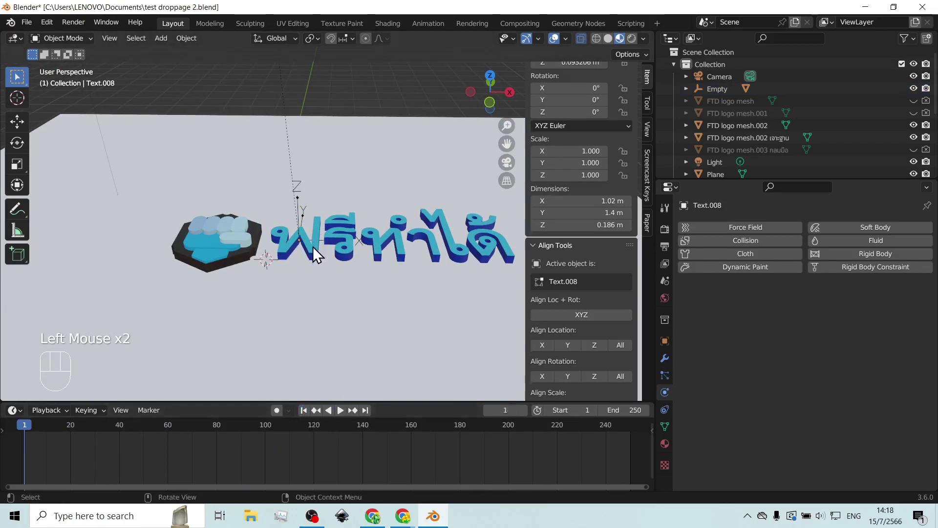
pyautogui.click(316, 257)
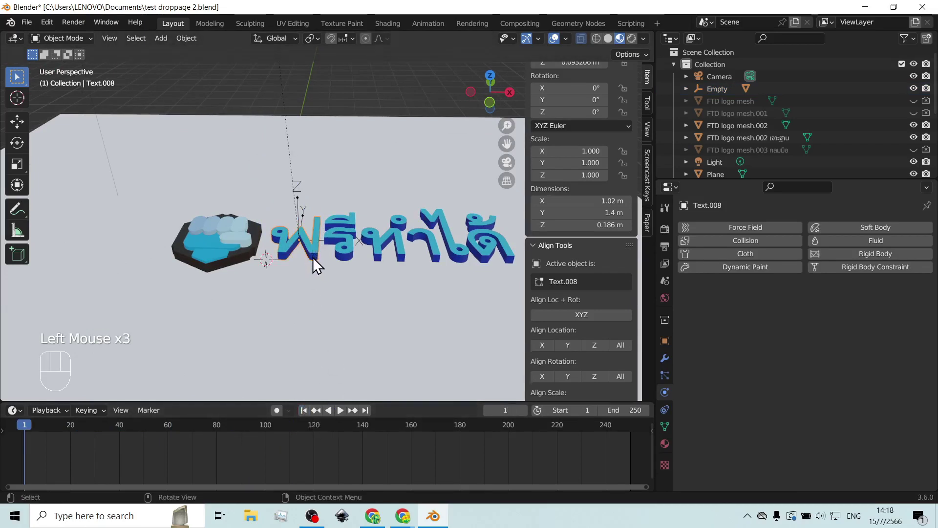
pyautogui.press('h')
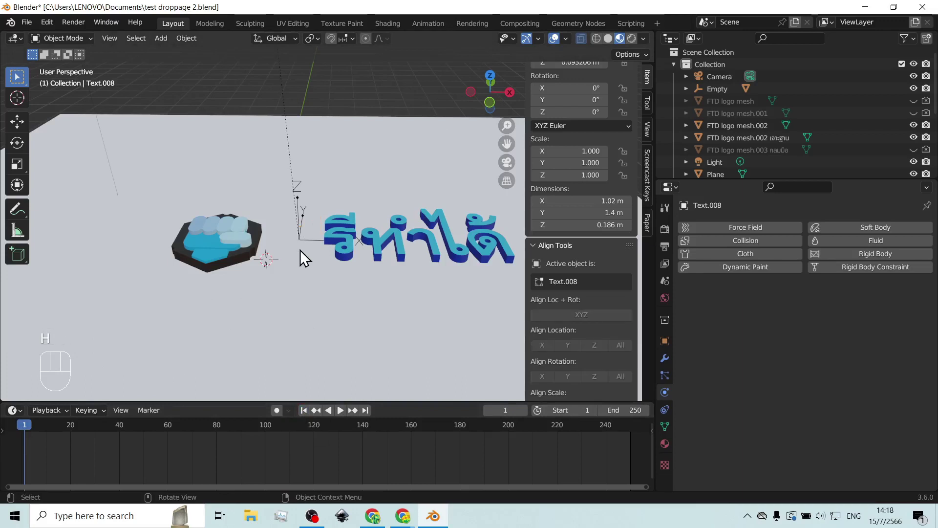
pyautogui.scroll(-3)
pyautogui.click(346, 416)
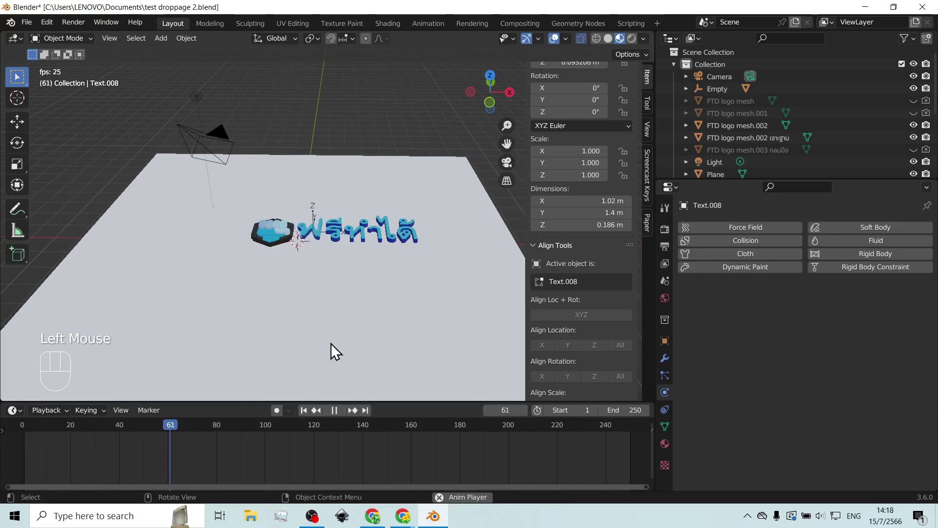
pyautogui.click(343, 417)
pyautogui.scroll(3)
pyautogui.moveTo(297, 275); pyautogui.dragTo(329, 285)
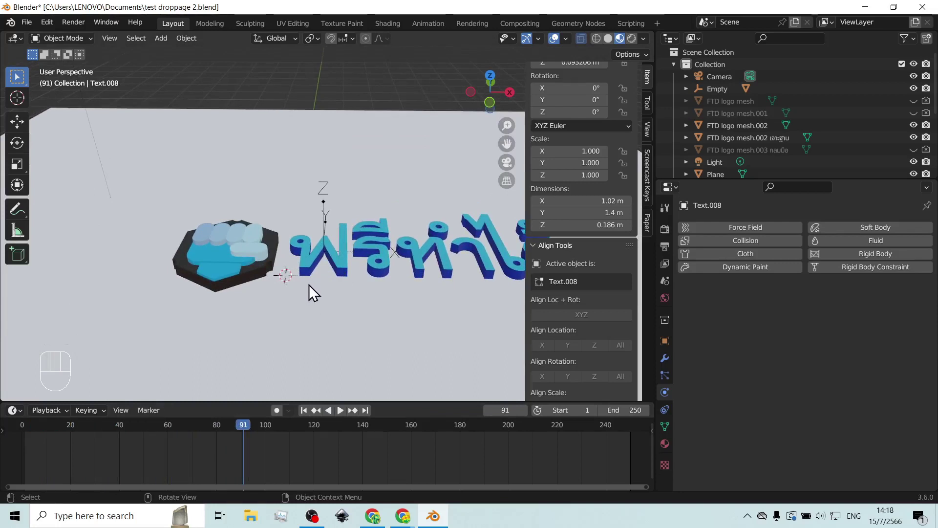
pyautogui.click(314, 268)
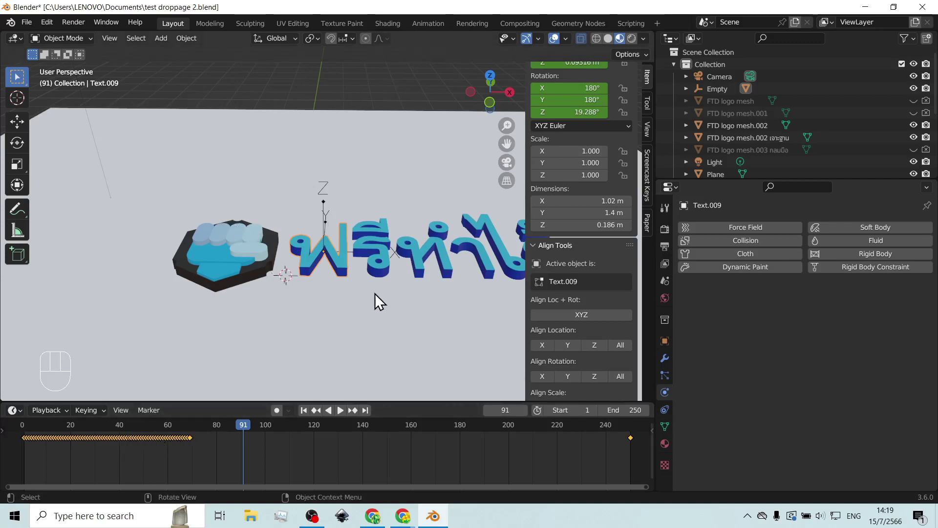
# Step: Step the animation to frame 95 and orbit around the resting letters
pyautogui.middleClick(387, 263)
pyautogui.click(309, 417)
pyautogui.click(345, 419)
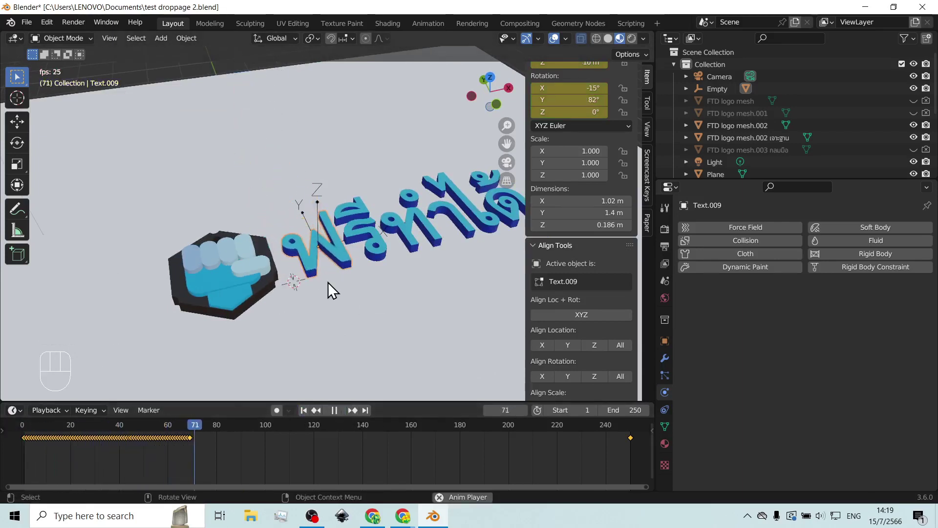
pyautogui.click(340, 419)
pyautogui.moveTo(382, 249); pyautogui.dragTo(296, 269)
pyautogui.scroll(3)
pyautogui.moveTo(337, 263); pyautogui.dragTo(348, 264)
pyautogui.scroll(3)
pyautogui.moveTo(331, 248); pyautogui.dragTo(346, 213)
pyautogui.moveTo(359, 210); pyautogui.dragTo(347, 215)
# Step: Select letter Text.007 and orbit the view over the plane
pyautogui.click(303, 232)
pyautogui.middleClick(319, 231)
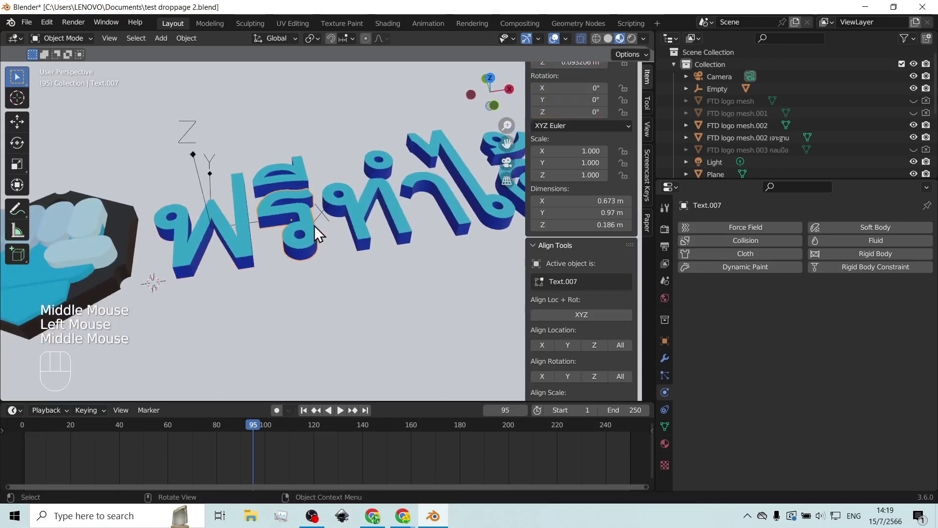
pyautogui.scroll(-3)
pyautogui.scroll(-3)
pyautogui.moveTo(341, 230); pyautogui.dragTo(350, 263)
pyautogui.moveTo(355, 261); pyautogui.dragTo(359, 241)
pyautogui.moveTo(361, 227); pyautogui.dragTo(363, 244)
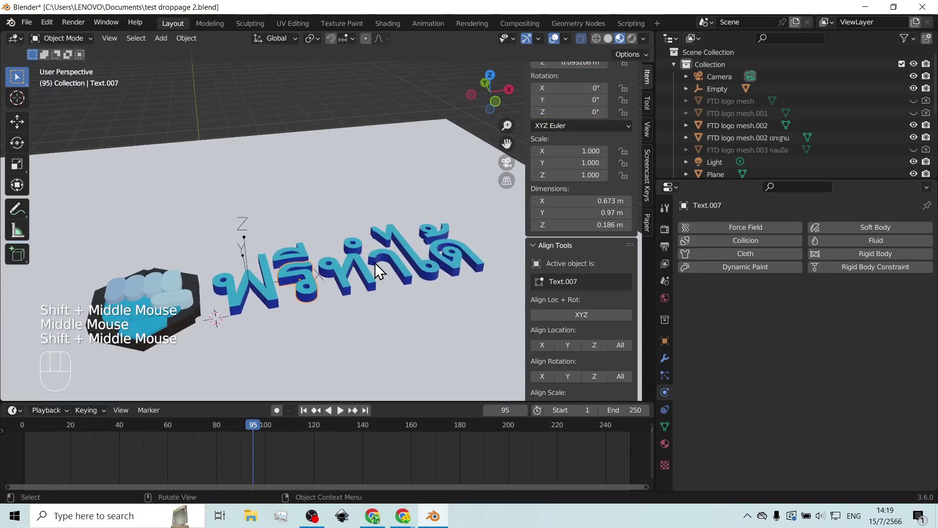
# Step: Raise the copied letter Text.010 exactly 10 m along Z and make it a Rigid Body with bounciness
pyautogui.press('shift+d')
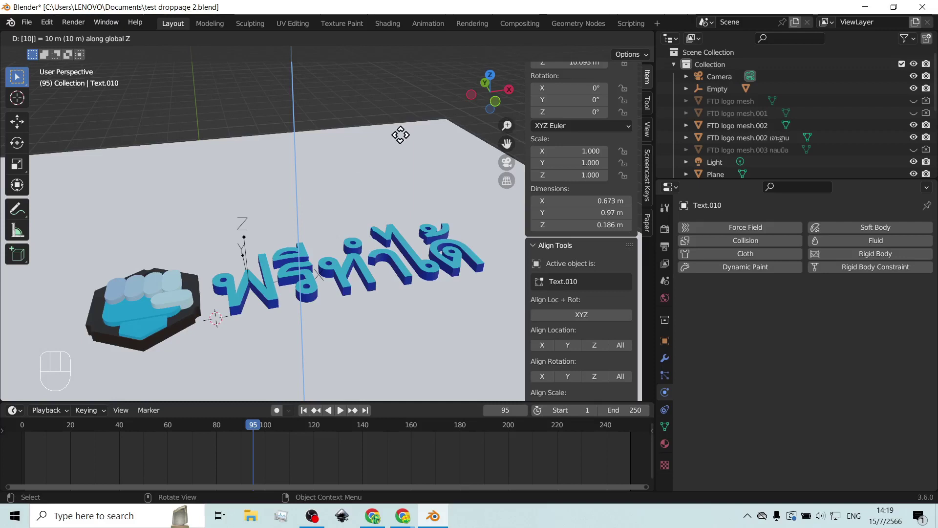
pyautogui.middleClick(372, 135)
pyautogui.scroll(-3)
pyautogui.moveTo(355, 119); pyautogui.dragTo(368, 134)
pyautogui.scroll(3)
pyautogui.moveTo(388, 132); pyautogui.dragTo(339, 207)
pyautogui.scroll(-3)
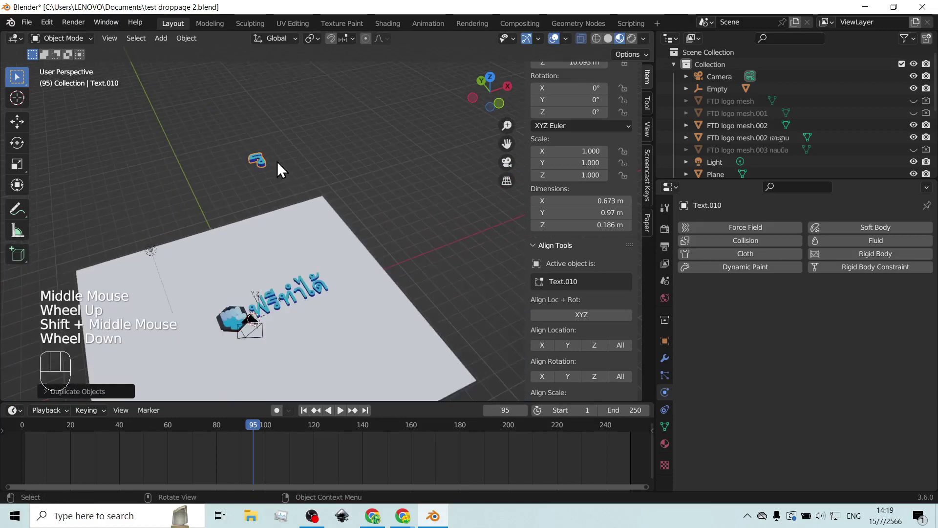
pyautogui.click(891, 261)
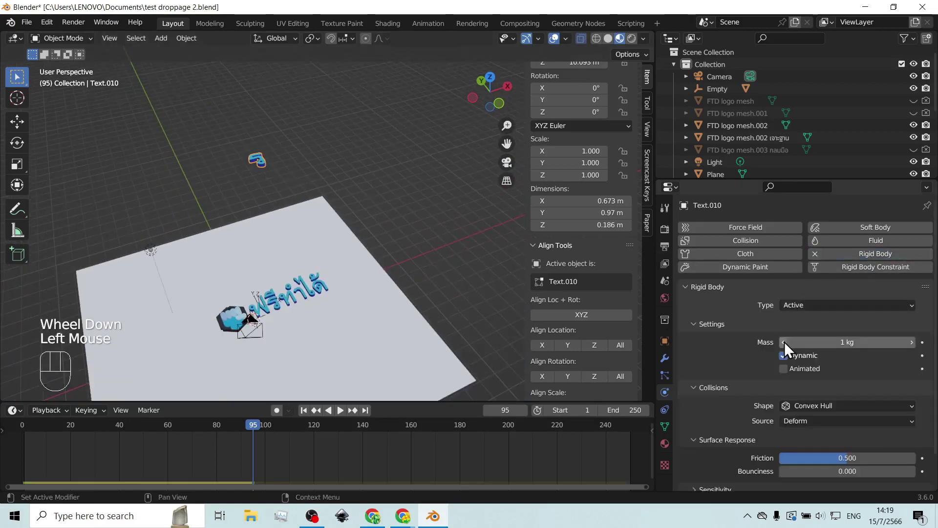
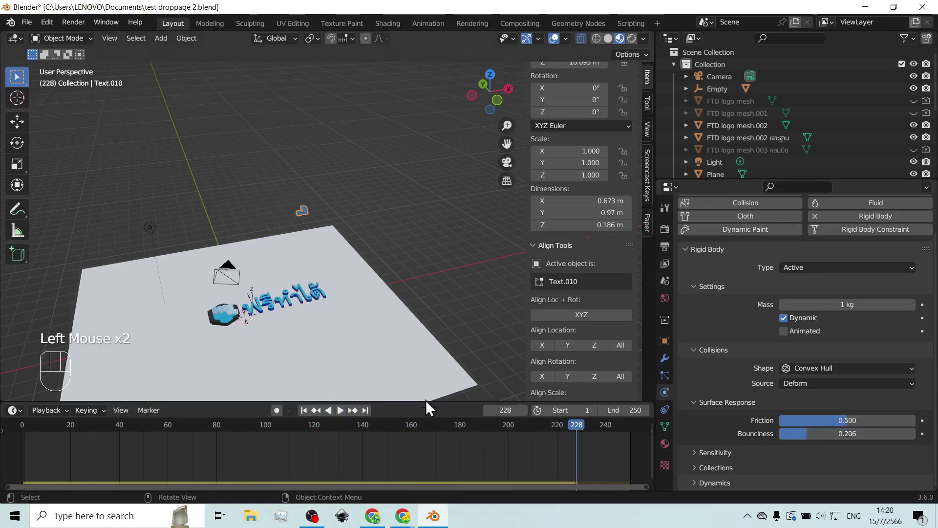
# Step: Play the drop simulation from frame 1, following the falling letter
pyautogui.click(310, 414)
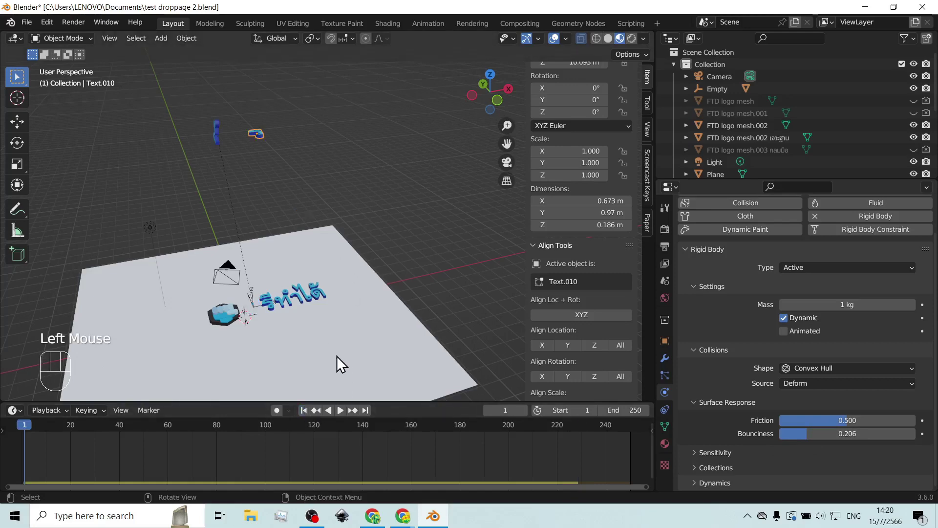
pyautogui.click(345, 418)
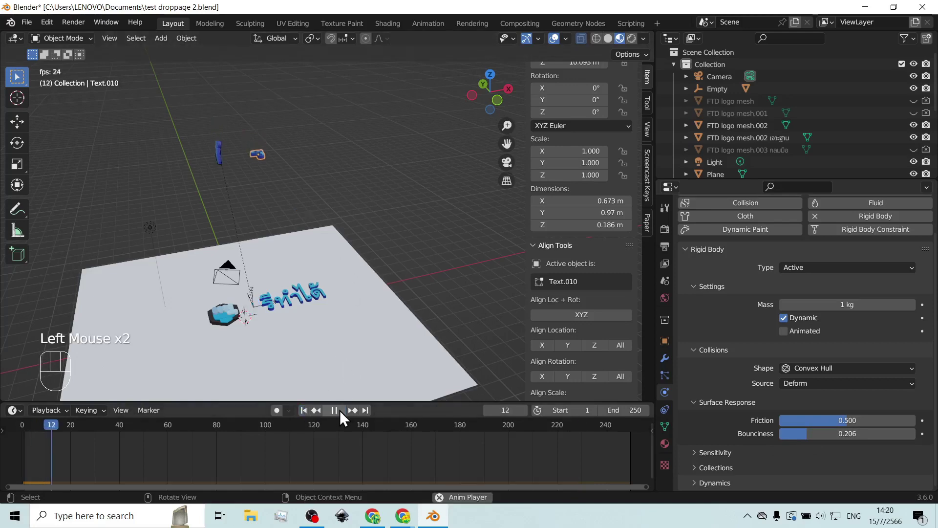
pyautogui.scroll(3)
pyautogui.moveTo(267, 364); pyautogui.dragTo(340, 269)
pyautogui.scroll(3)
# Step: Stop at frame 148 after the letter lands and bake its rigid body fall to keyframes
pyautogui.click(339, 419)
pyautogui.scroll(3)
pyautogui.moveTo(331, 303); pyautogui.dragTo(342, 254)
pyautogui.scroll(-3)
pyautogui.scroll(-3)
pyautogui.scroll(-3)
pyautogui.moveTo(389, 432); pyautogui.dragTo(386, 432)
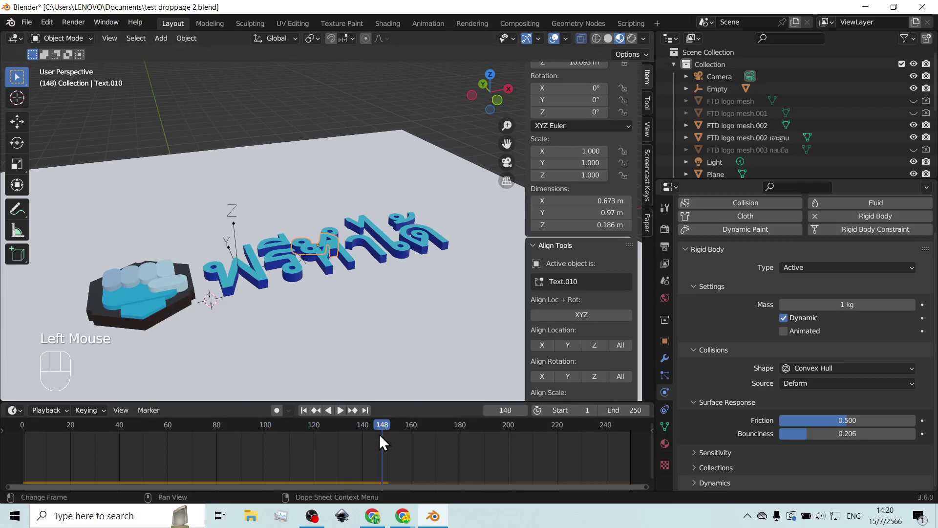
pyautogui.click(191, 47)
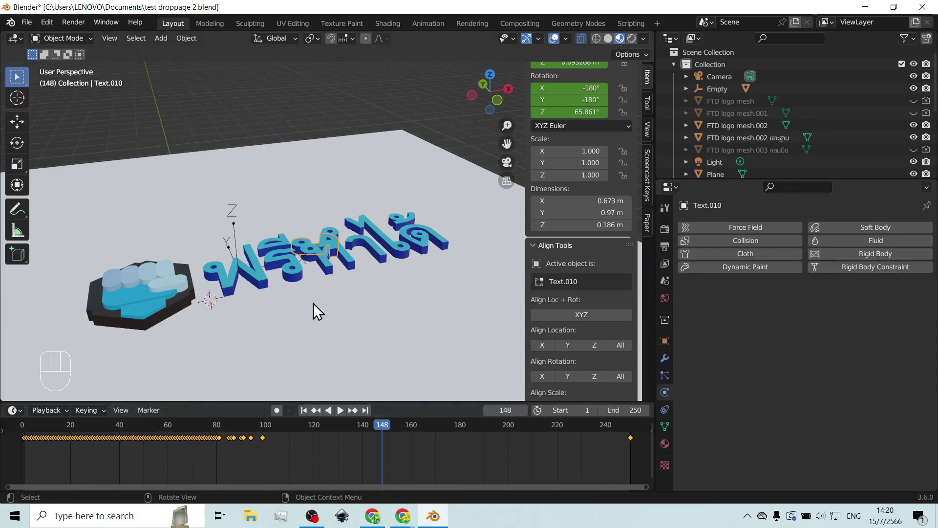
# Step: Add a new Empty at the dropped letter via Shift+A and select Text.010
pyautogui.press('shift+a')
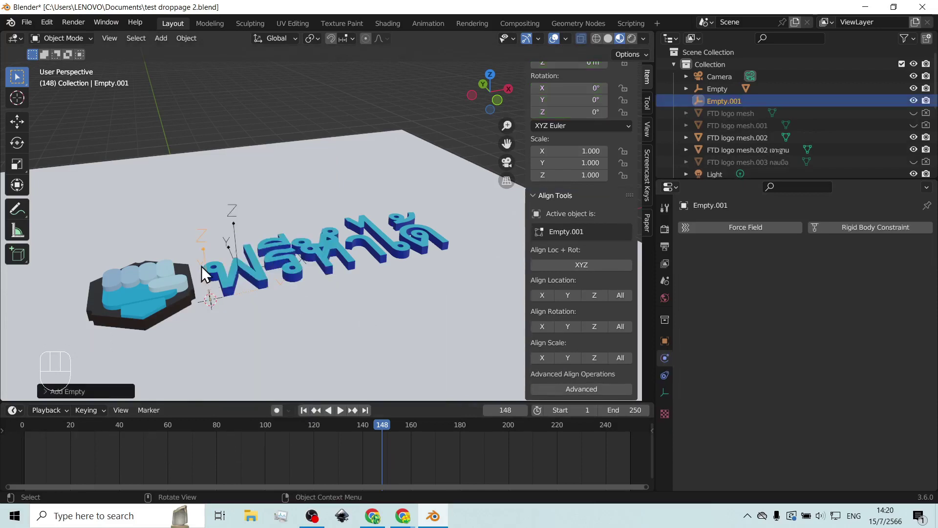
pyautogui.scroll(3)
pyautogui.scroll(3)
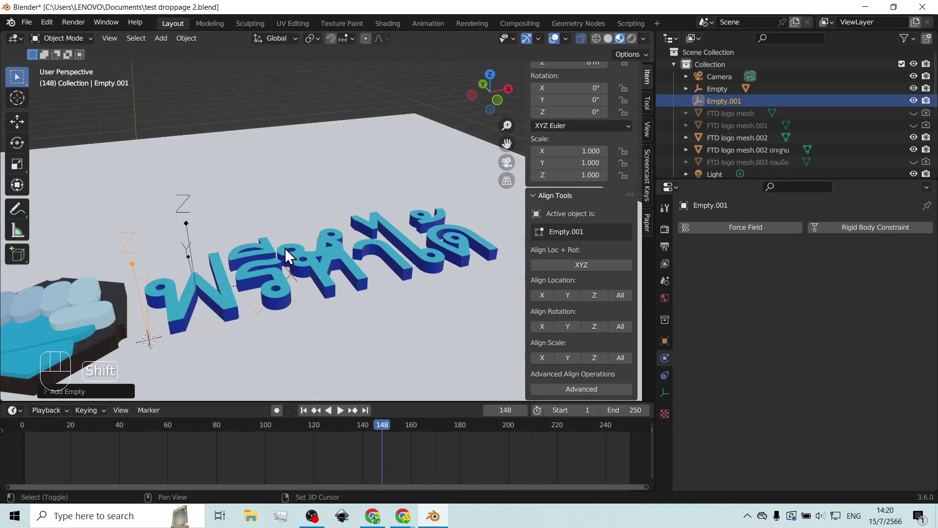
pyautogui.click(289, 255)
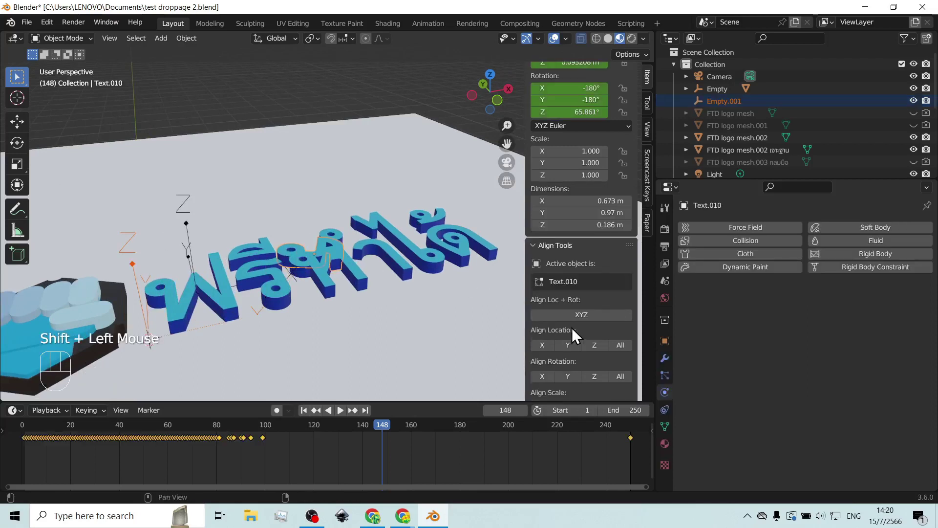
pyautogui.click(582, 325)
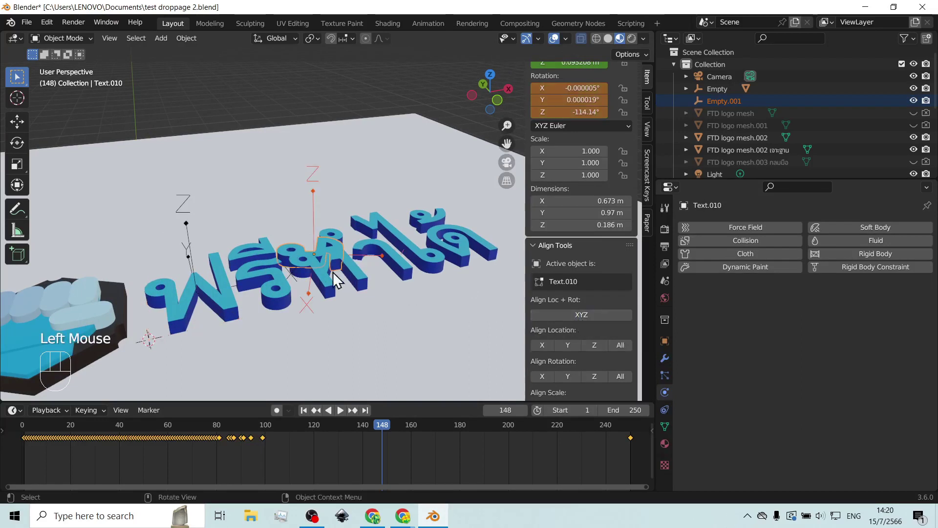
pyautogui.scroll(3)
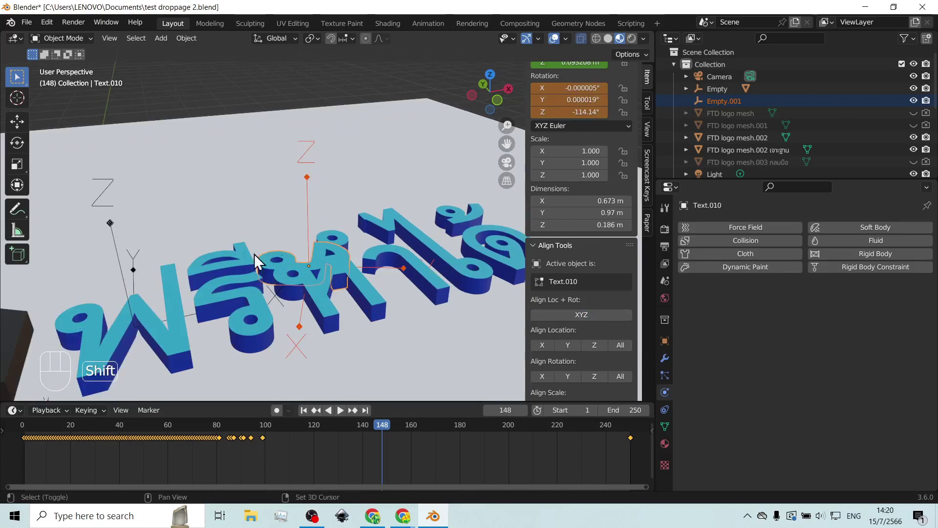
# Step: Make Empty.001 active and parent Text.010 to it with Ctrl+P > Object
pyautogui.click(313, 190)
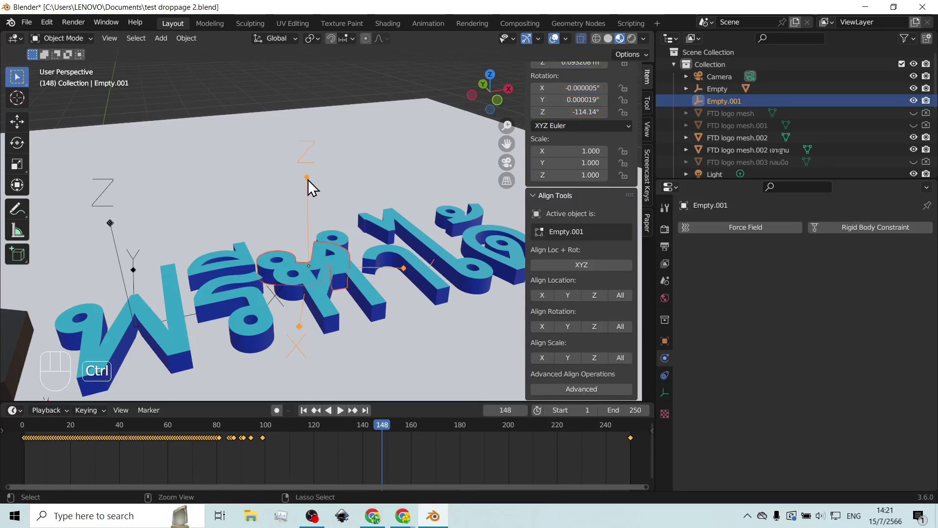
pyautogui.press('ctrl+p')
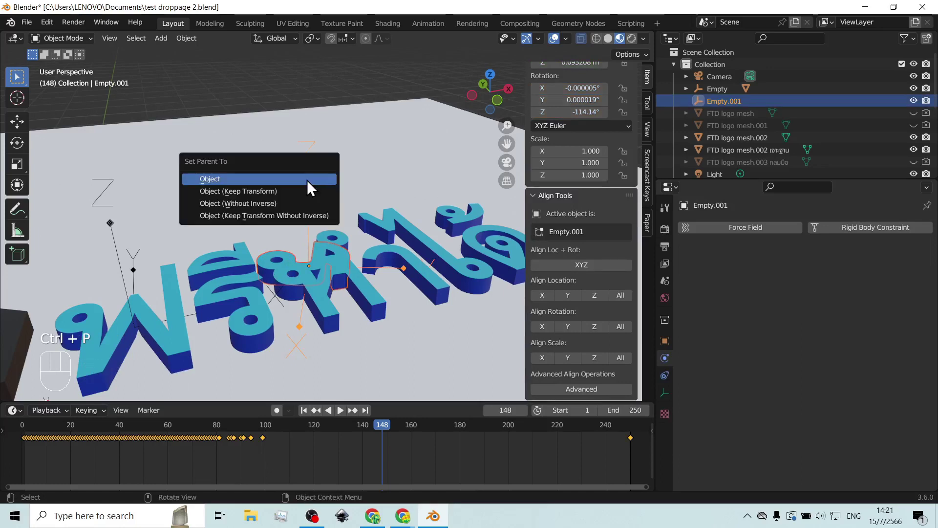
pyautogui.scroll(-3)
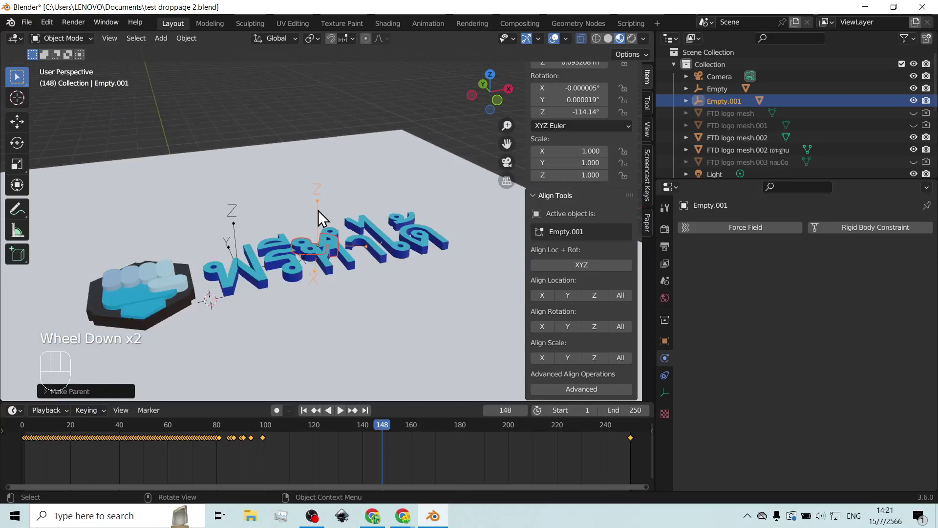
pyautogui.scroll(3)
pyautogui.scroll(3)
pyautogui.click(307, 94)
pyautogui.click(316, 198)
pyautogui.moveTo(358, 224); pyautogui.dragTo(351, 241)
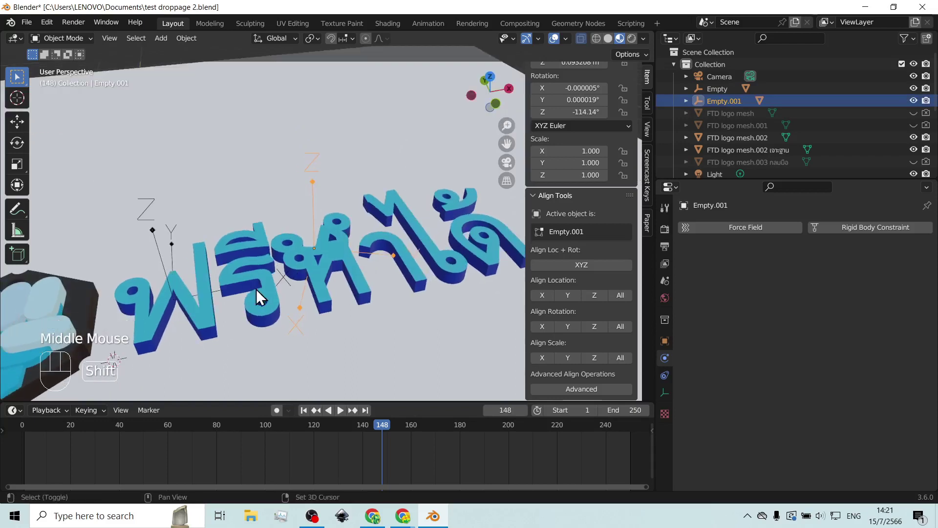
pyautogui.click(259, 287)
pyautogui.click(593, 325)
pyautogui.scroll(-3)
pyautogui.click(306, 419)
pyautogui.middleClick(330, 320)
pyautogui.click(331, 155)
pyautogui.click(303, 271)
pyautogui.press('h')
pyautogui.scroll(-3)
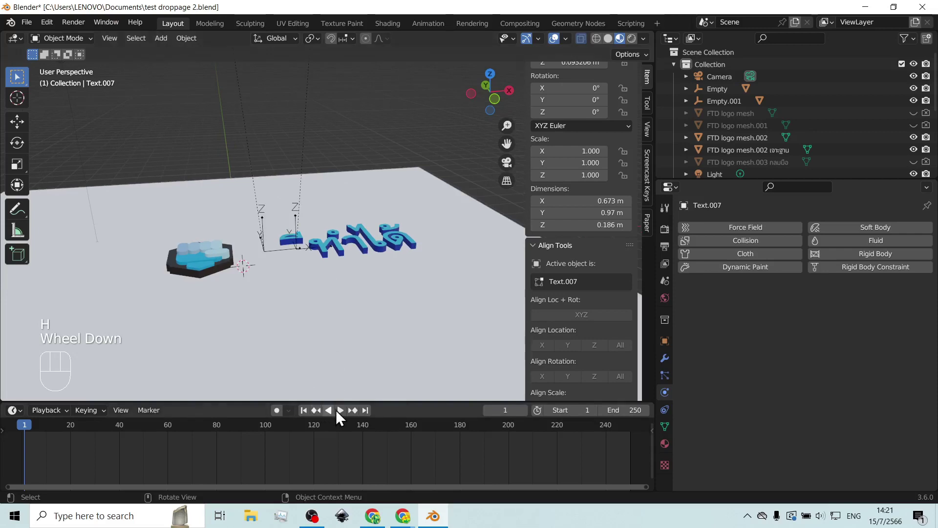
pyautogui.click(344, 418)
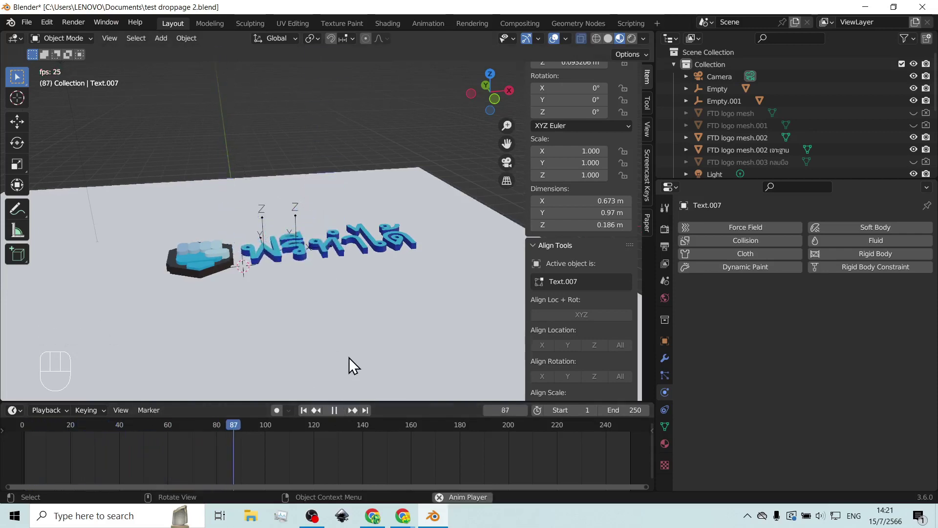
pyautogui.click(342, 418)
pyautogui.scroll(3)
pyautogui.moveTo(277, 284); pyautogui.dragTo(307, 269)
pyautogui.moveTo(307, 261); pyautogui.dragTo(312, 285)
pyautogui.moveTo(313, 288); pyautogui.dragTo(302, 275)
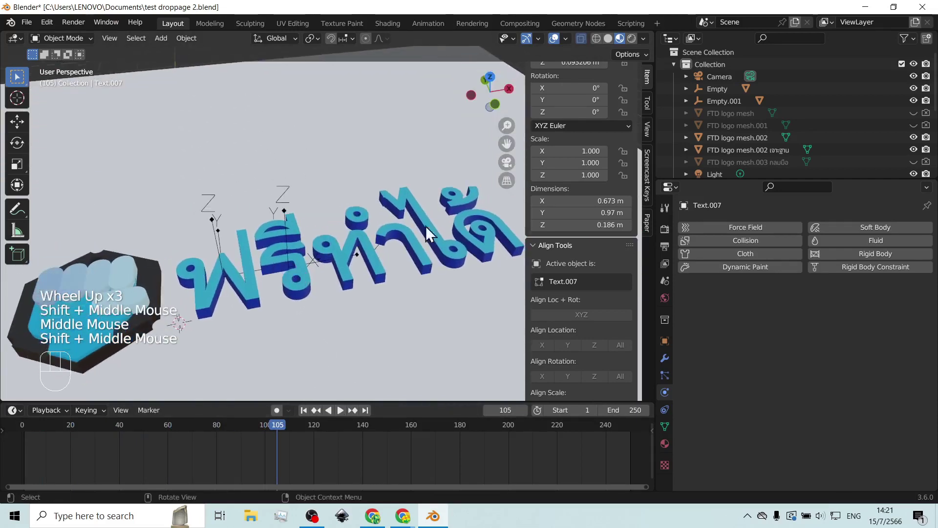
pyautogui.middleClick(323, 257)
pyautogui.scroll(3)
pyautogui.moveTo(333, 264); pyautogui.dragTo(343, 242)
pyautogui.scroll(3)
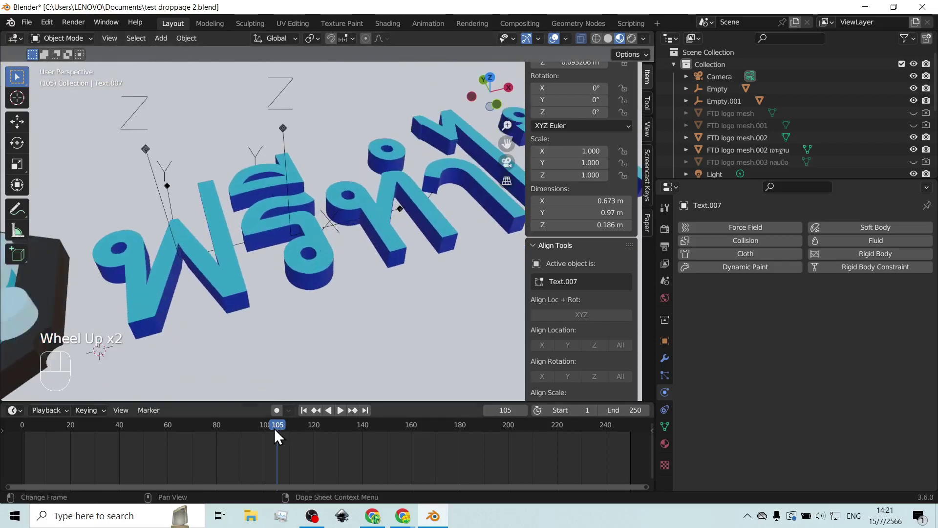
pyautogui.click(286, 433)
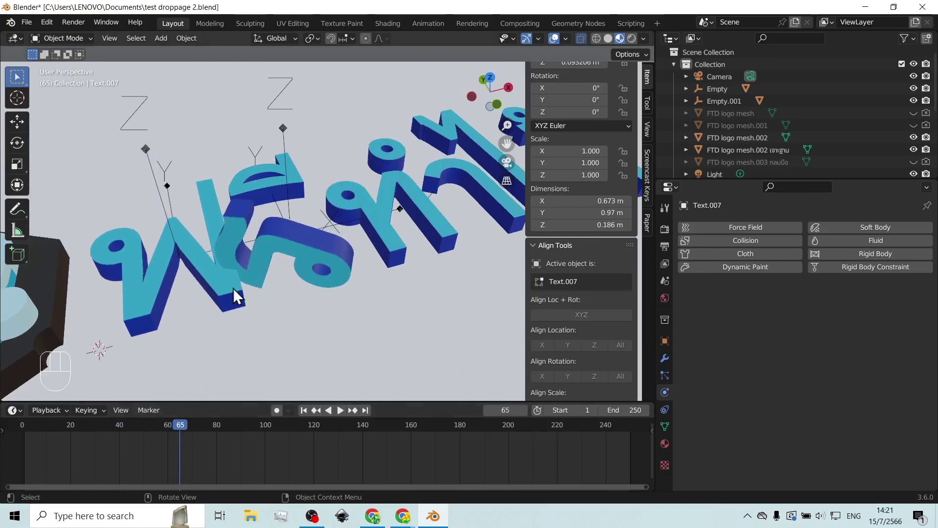
pyautogui.moveTo(274, 327); pyautogui.dragTo(287, 305)
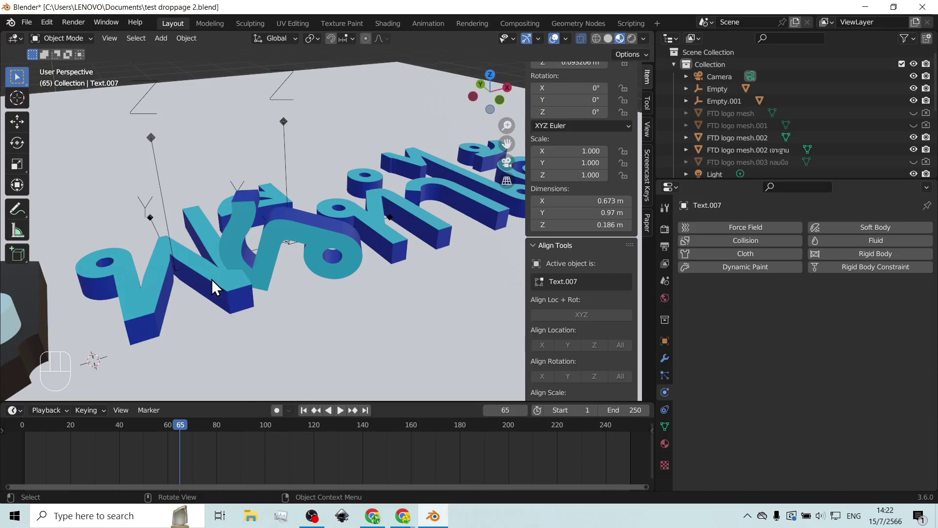
# Step: Select Text.009, scrub to frame 63 and shift its keyframes later in the timeline with G
pyautogui.click(215, 287)
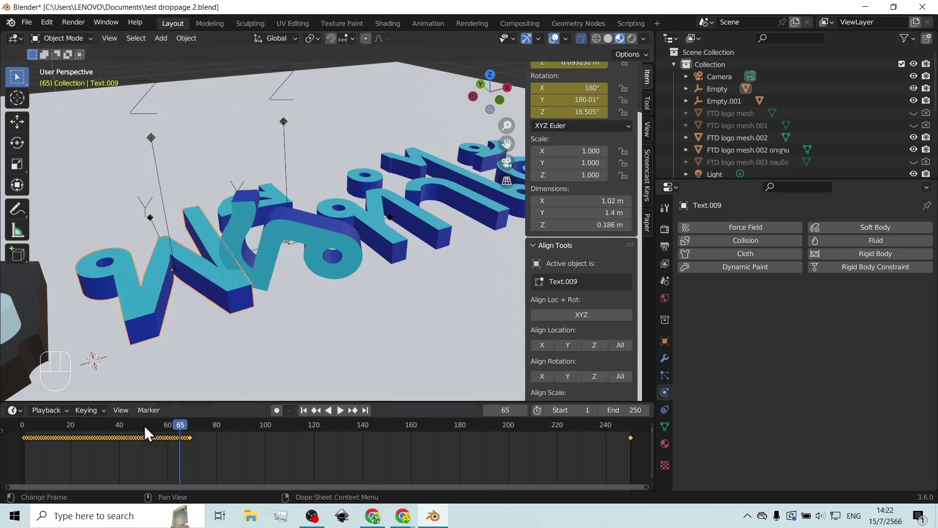
pyautogui.scroll(-3)
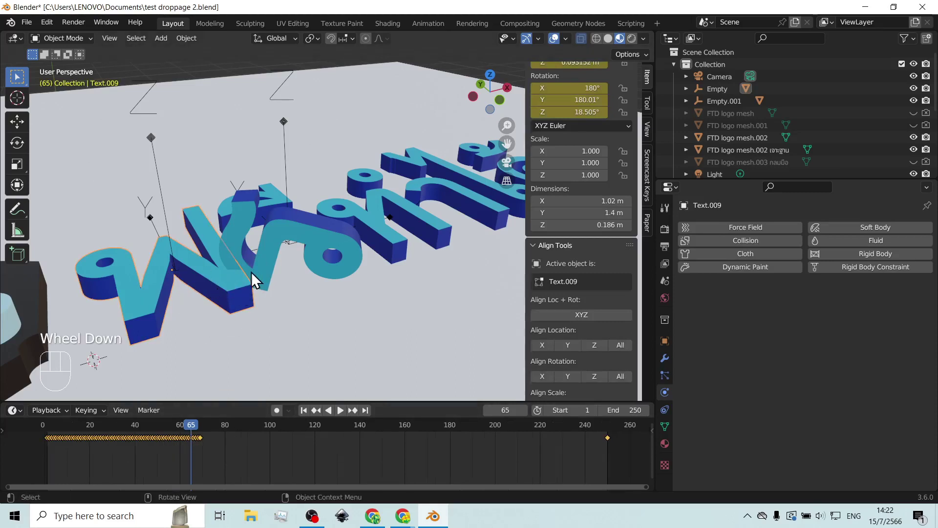
pyautogui.moveTo(193, 431); pyautogui.dragTo(193, 438)
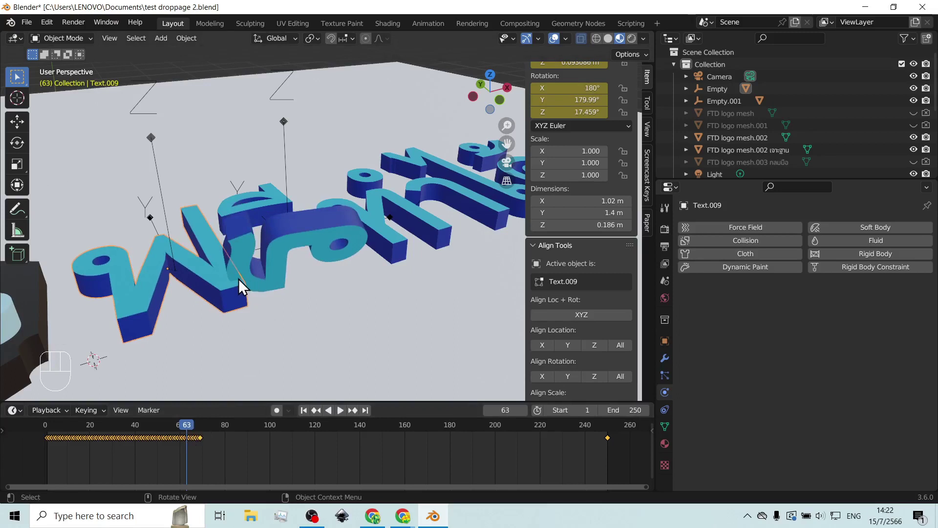
pyautogui.click(145, 288)
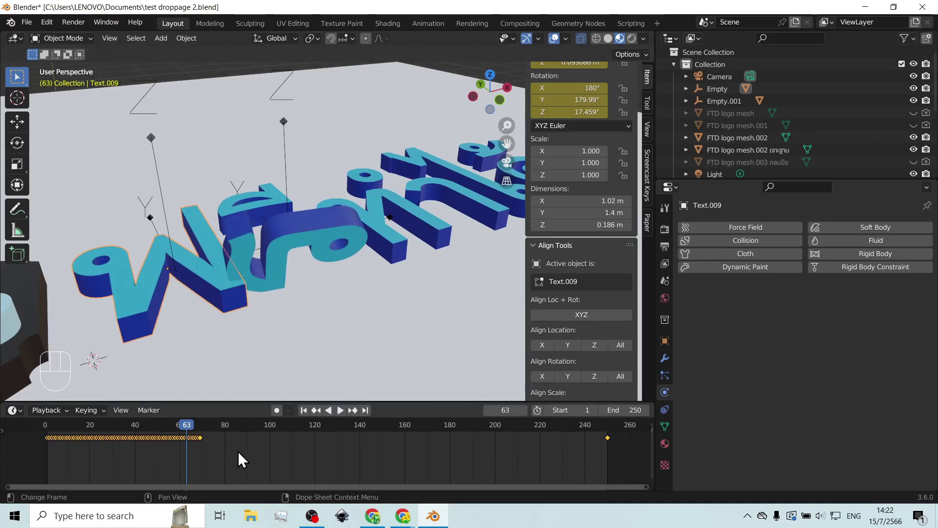
pyautogui.press('g')
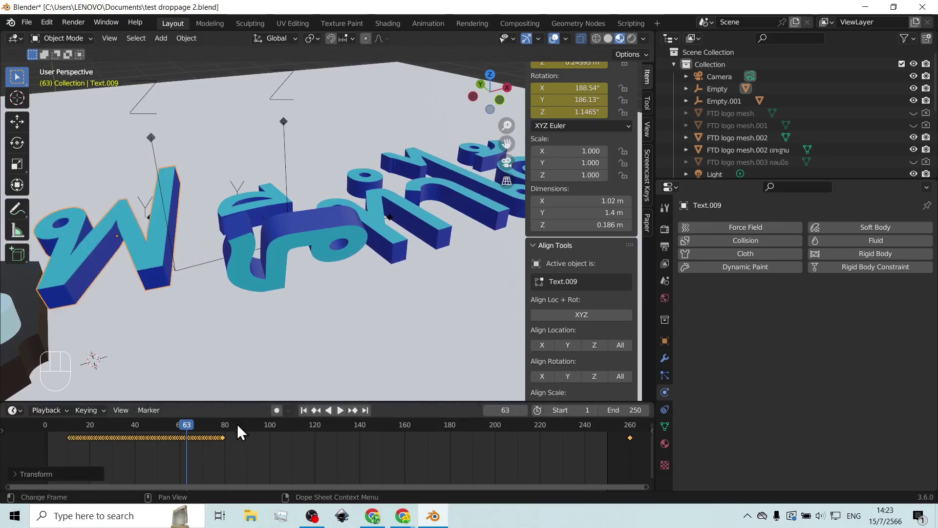
# Step: Replay the drop animation, stop at frame 112 and select letter Text.010
pyautogui.click(306, 417)
pyautogui.click(346, 418)
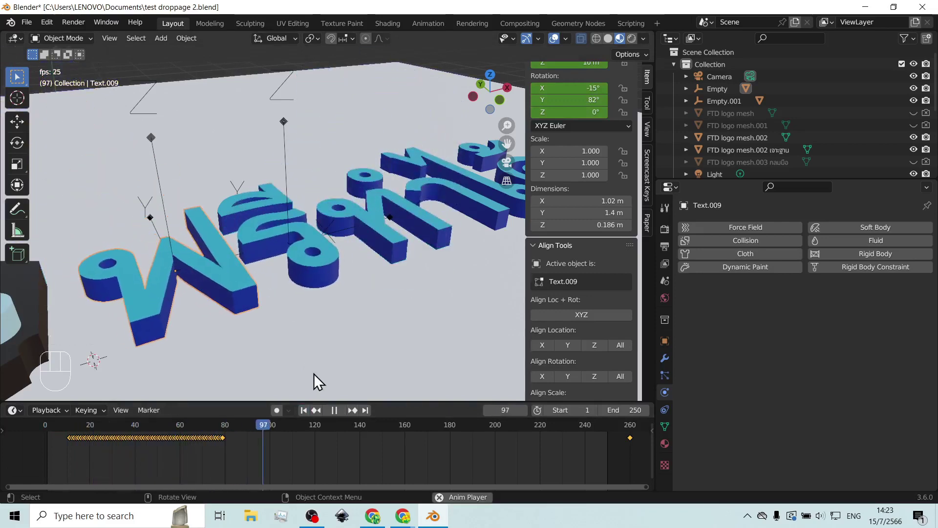
pyautogui.click(341, 420)
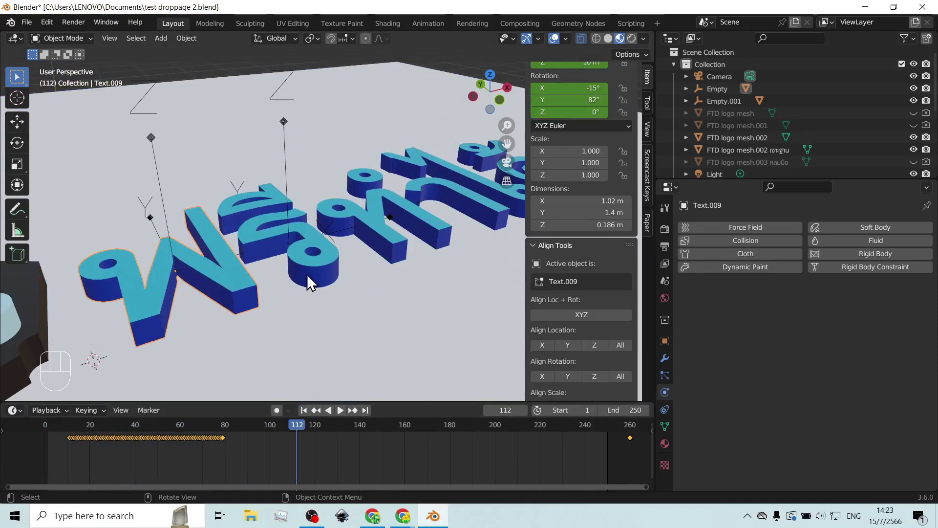
pyautogui.click(316, 261)
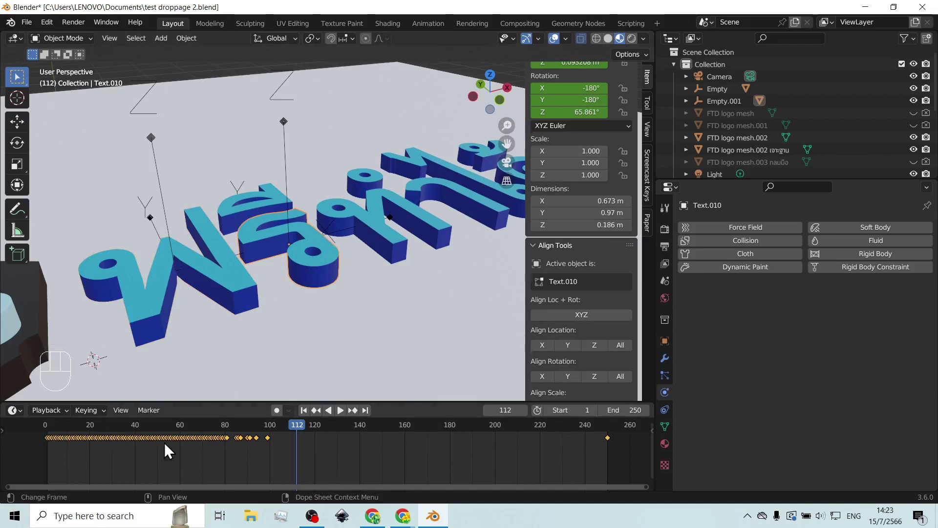
# Step: Check Text.010's baked keyframes in the Dope Sheet, leave them unchanged, and replay from frame 1
pyautogui.click(277, 463)
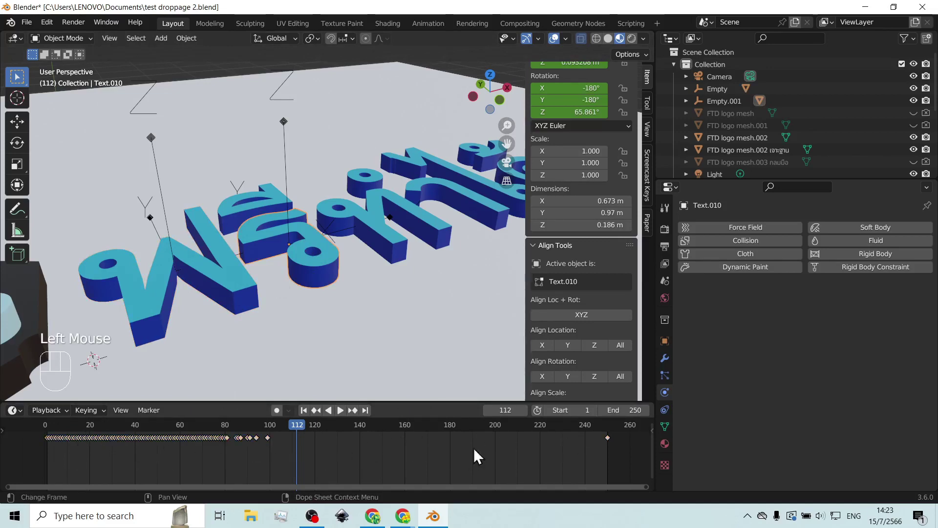
pyautogui.press('g')
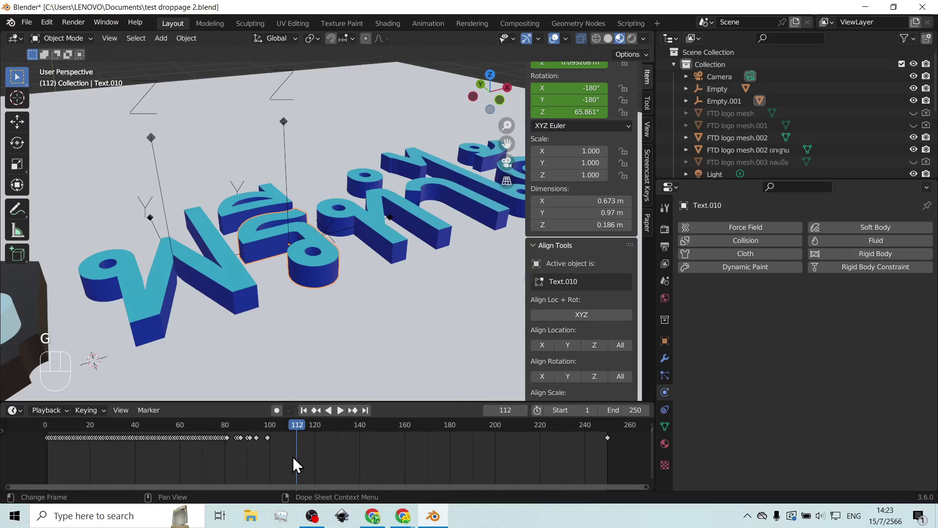
pyautogui.click(295, 465)
pyautogui.press('a')
pyautogui.press('g')
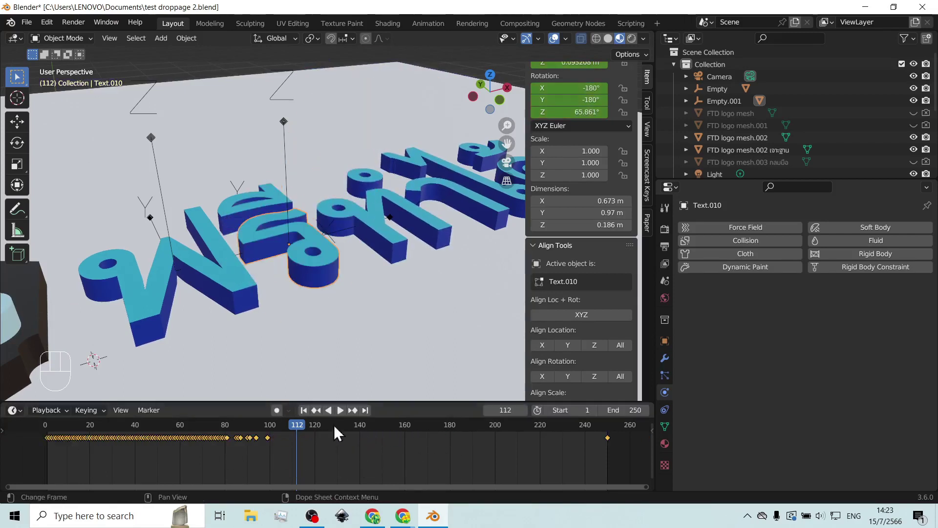
pyautogui.scroll(-3)
pyautogui.scroll(-3)
pyautogui.click(312, 418)
pyautogui.click(344, 419)
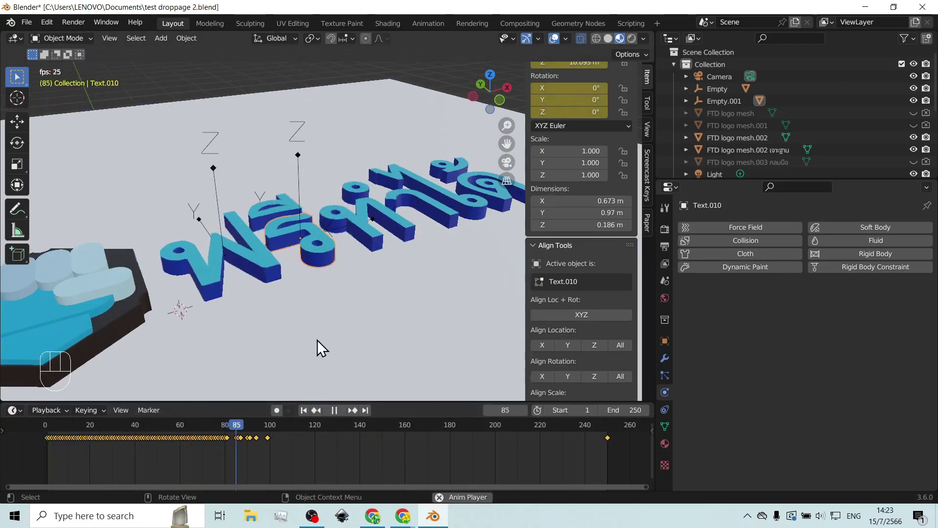
# Step: Stop playback and orbit the view around the letters on the plane
pyautogui.click(337, 417)
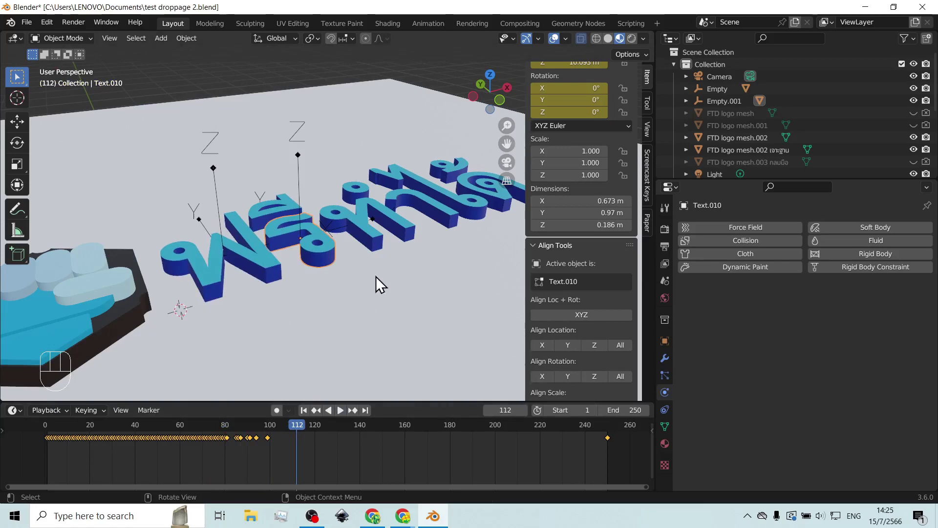
pyautogui.moveTo(390, 276); pyautogui.dragTo(354, 299)
pyautogui.moveTo(412, 246); pyautogui.dragTo(417, 284)
pyautogui.moveTo(395, 220); pyautogui.dragTo(406, 292)
pyautogui.scroll(3)
pyautogui.moveTo(435, 273); pyautogui.dragTo(381, 272)
pyautogui.moveTo(382, 270); pyautogui.dragTo(371, 257)
pyautogui.click(341, 247)
pyautogui.moveTo(352, 261); pyautogui.dragTo(377, 251)
pyautogui.middleClick(319, 268)
pyautogui.moveTo(340, 284); pyautogui.dragTo(356, 242)
pyautogui.moveTo(361, 229); pyautogui.dragTo(378, 222)
pyautogui.middleClick(363, 243)
# Step: Select letter Text.006 and duplicate it as Text.011, 10 m higher along Z
pyautogui.click(378, 239)
pyautogui.scroll(-3)
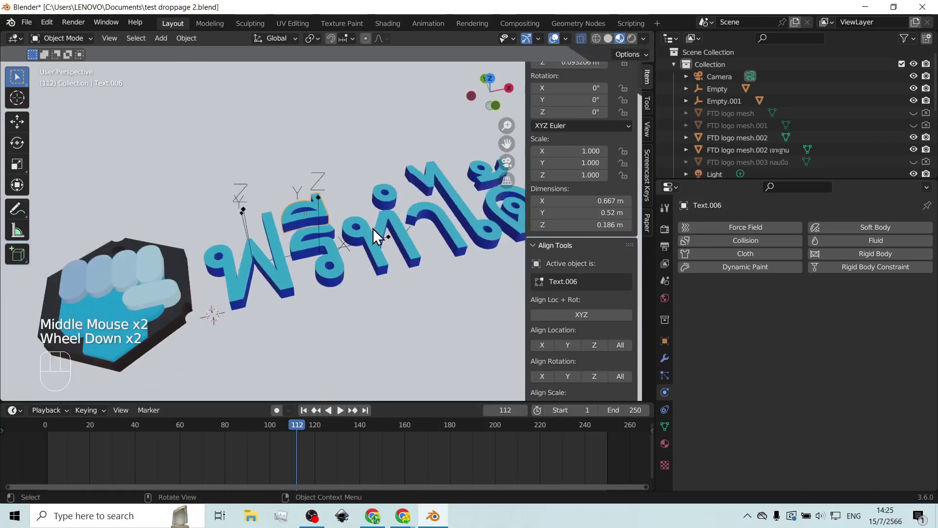
pyautogui.middleClick(380, 235)
pyautogui.middleClick(383, 229)
# Step: Give Text.011 rigid body bounciness 0.203 and set its Y rotation to 90° in the N panel
pyautogui.press('shift+d')
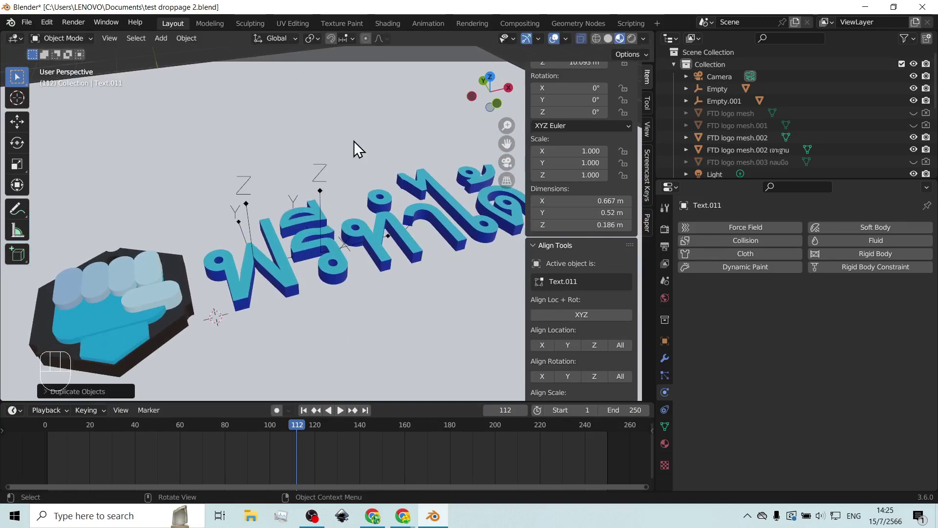
pyautogui.scroll(-3)
pyautogui.moveTo(341, 159); pyautogui.dragTo(314, 191)
pyautogui.scroll(3)
pyautogui.click(852, 261)
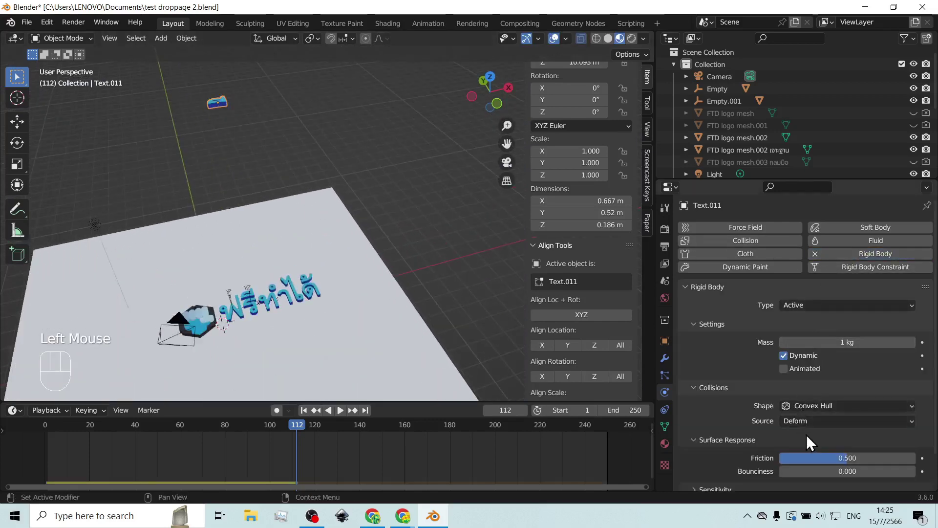
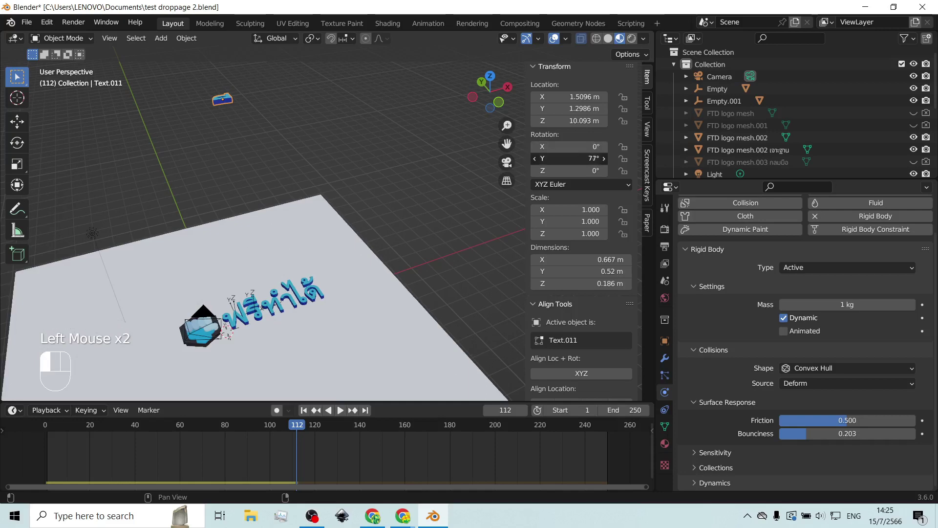
pyautogui.scroll(3)
pyautogui.click(251, 120)
pyautogui.click(233, 106)
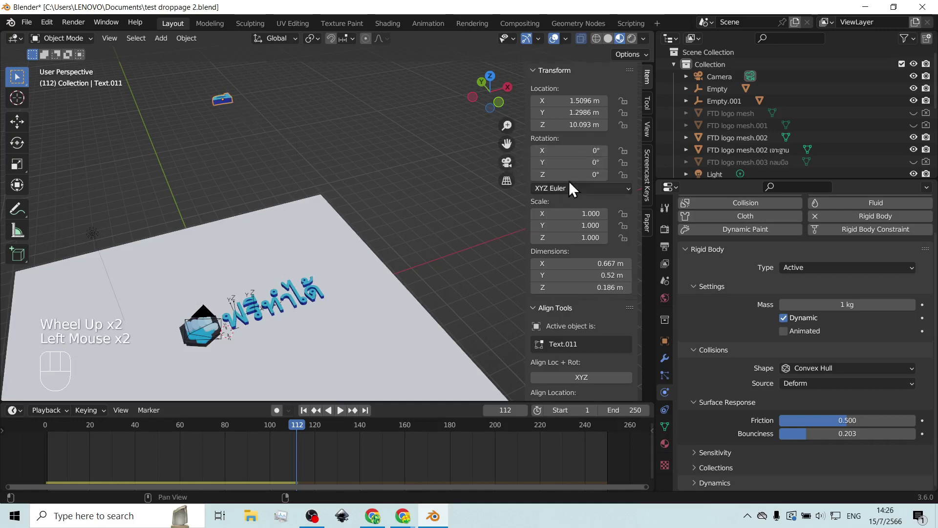
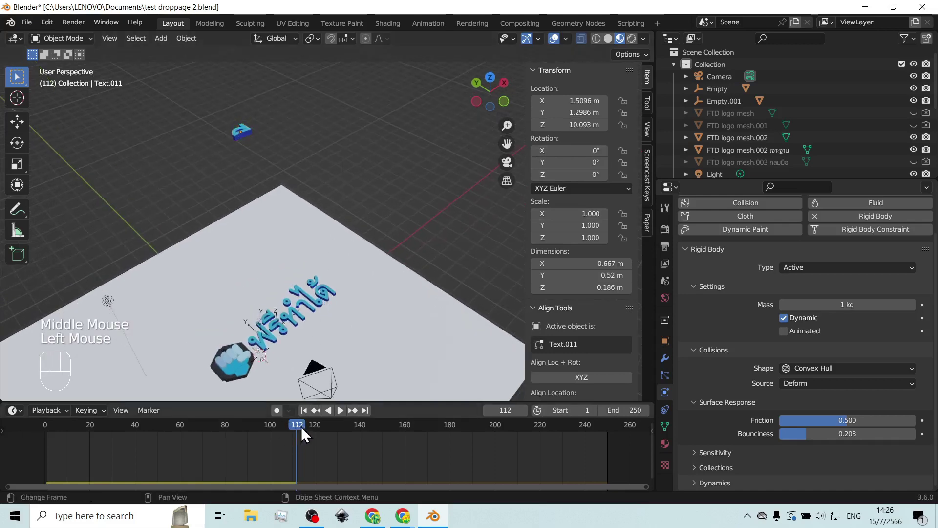
# Step: Return to frame 1 and orbit around the raised letters to preview the drop
pyautogui.click(308, 420)
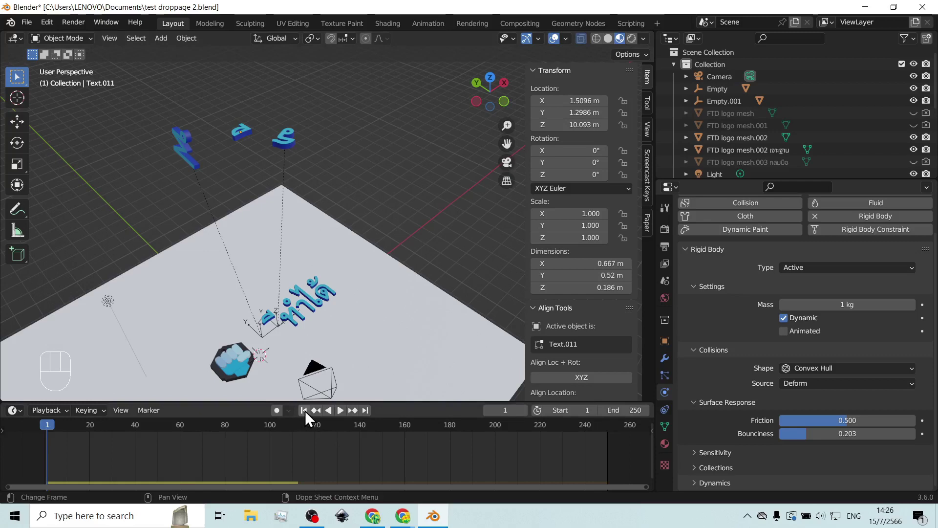
pyautogui.scroll(3)
pyautogui.moveTo(333, 166); pyautogui.dragTo(373, 257)
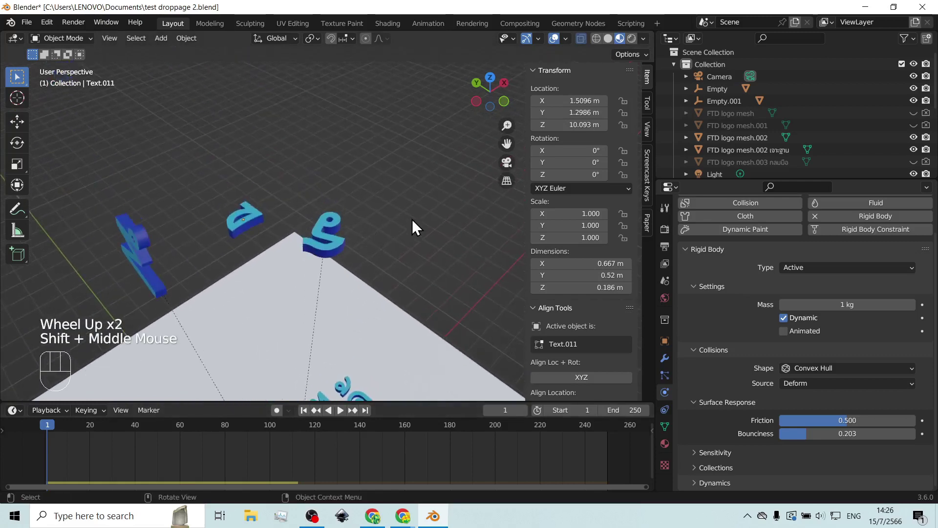
pyautogui.moveTo(417, 228); pyautogui.dragTo(406, 218)
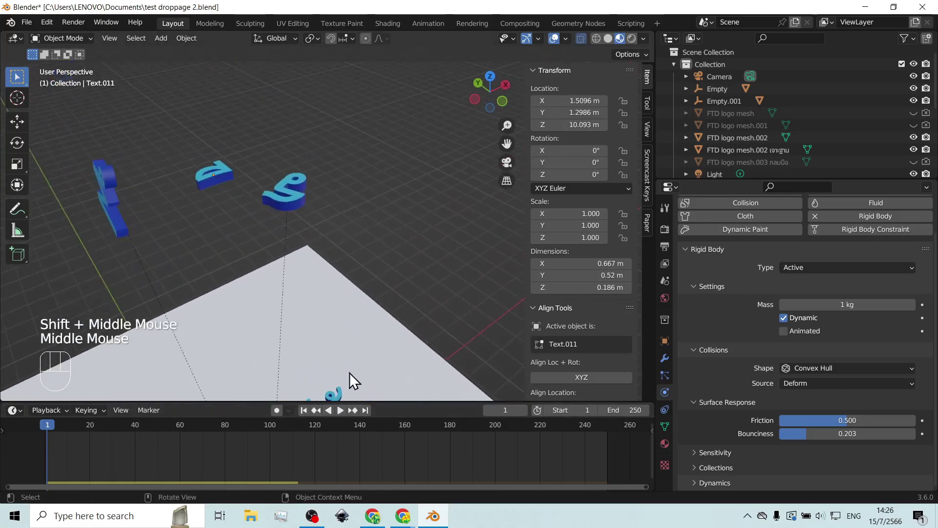
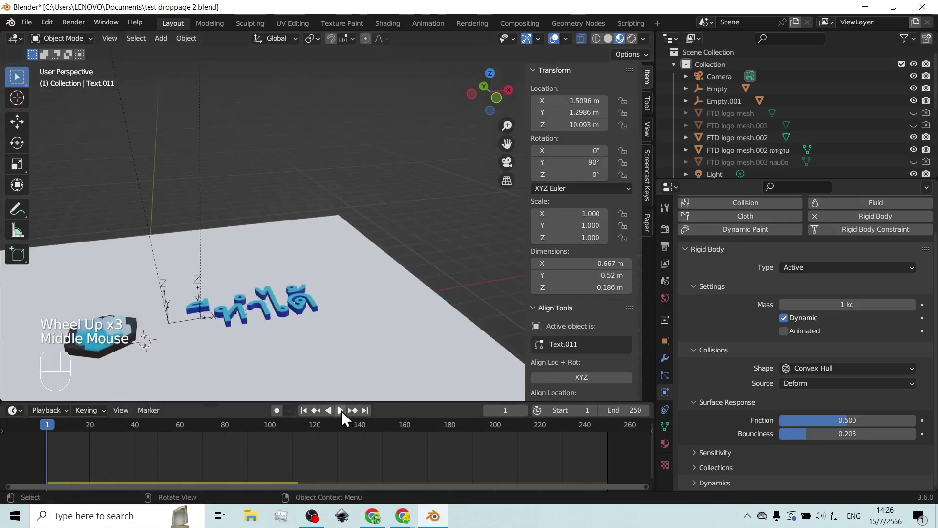
# Step: Play the drop animation and inspect the falling letters from several angles
pyautogui.click(347, 418)
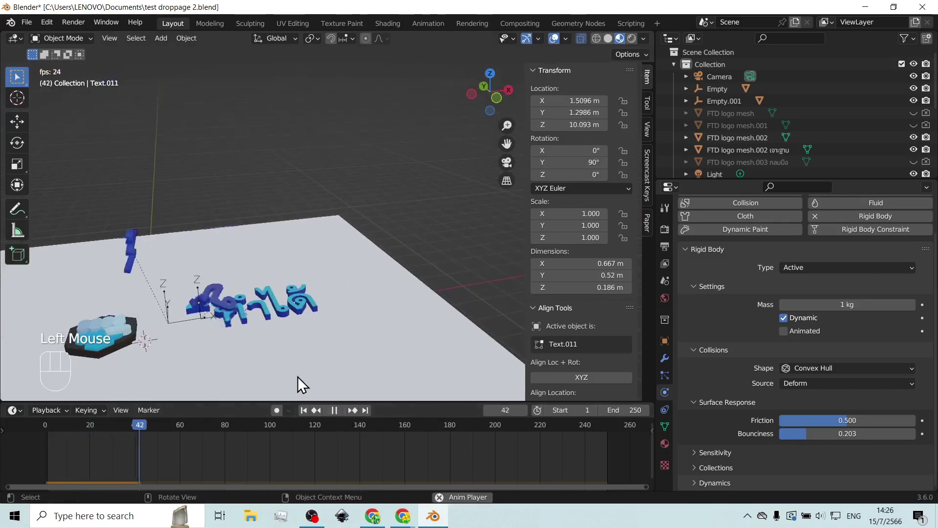
pyautogui.click(345, 421)
pyautogui.scroll(3)
pyautogui.moveTo(257, 353); pyautogui.dragTo(357, 297)
pyautogui.scroll(-3)
pyautogui.scroll(3)
pyautogui.scroll(3)
pyautogui.scroll(-3)
pyautogui.click(310, 417)
pyautogui.moveTo(359, 163); pyautogui.dragTo(363, 328)
pyautogui.middleClick(365, 272)
pyautogui.middleClick(335, 264)
pyautogui.scroll(3)
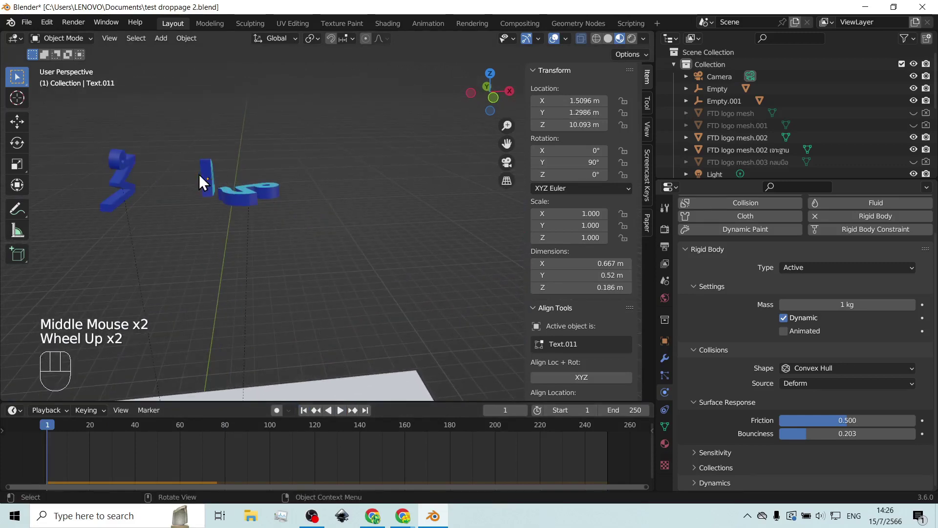
pyautogui.middleClick(215, 196)
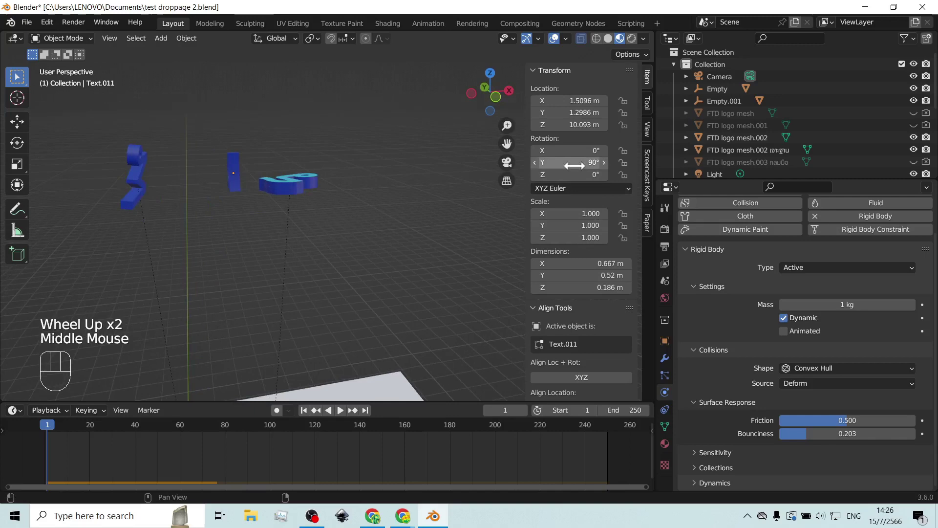
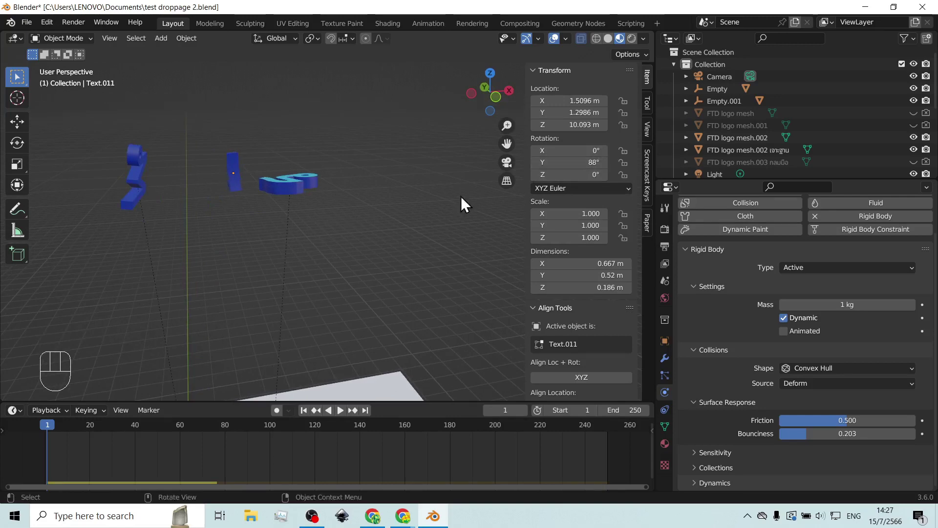
# Step: Replay the fall to frame 87 and bring up Rigid Body > Bake To Keyframes for the selected letter
pyautogui.scroll(-3)
pyautogui.scroll(-3)
pyautogui.scroll(-3)
pyautogui.scroll(3)
pyautogui.moveTo(332, 381); pyautogui.dragTo(338, 255)
pyautogui.scroll(3)
pyautogui.click(347, 417)
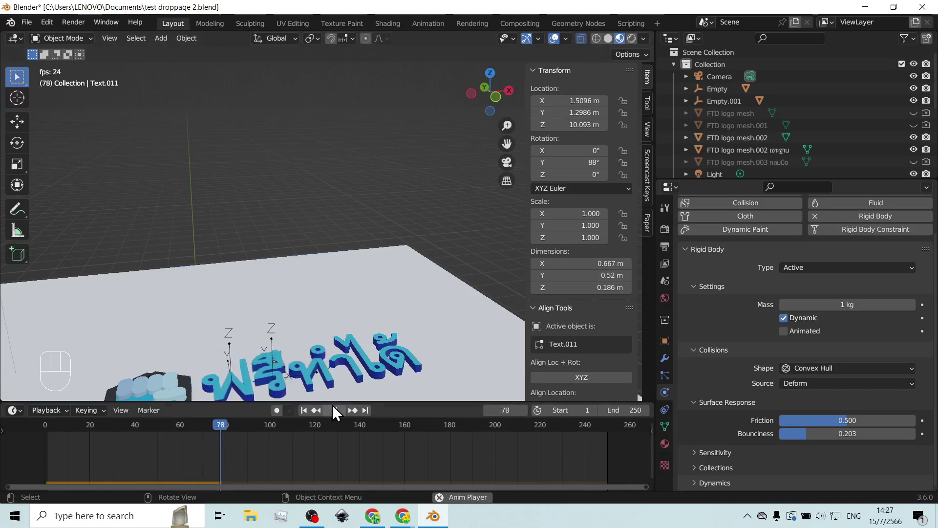
pyautogui.click(339, 417)
pyautogui.moveTo(330, 374); pyautogui.dragTo(332, 323)
pyautogui.scroll(3)
pyautogui.moveTo(313, 344); pyautogui.dragTo(309, 329)
pyautogui.moveTo(309, 305); pyautogui.dragTo(270, 344)
pyautogui.scroll(3)
pyautogui.moveTo(248, 340); pyautogui.dragTo(337, 300)
pyautogui.scroll(3)
pyautogui.moveTo(293, 324); pyautogui.dragTo(336, 271)
pyautogui.click(300, 286)
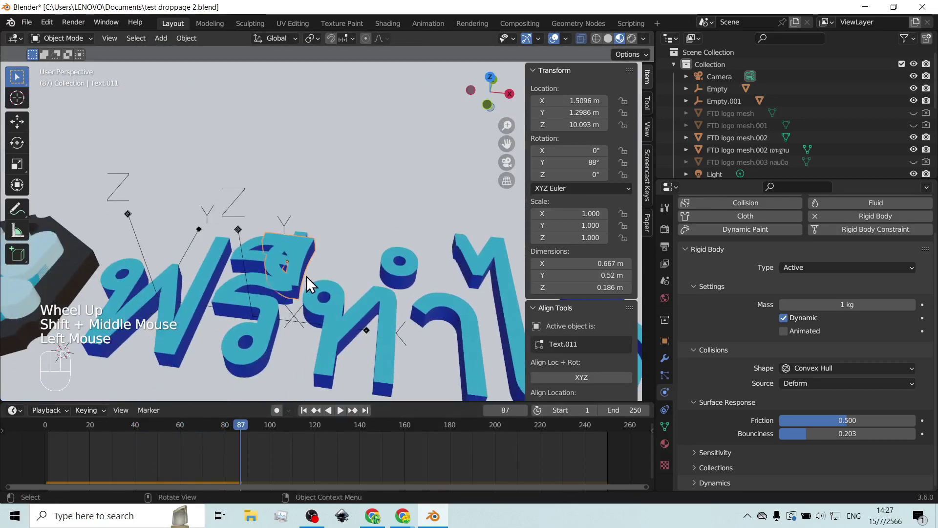
pyautogui.scroll(-3)
pyautogui.middleClick(334, 275)
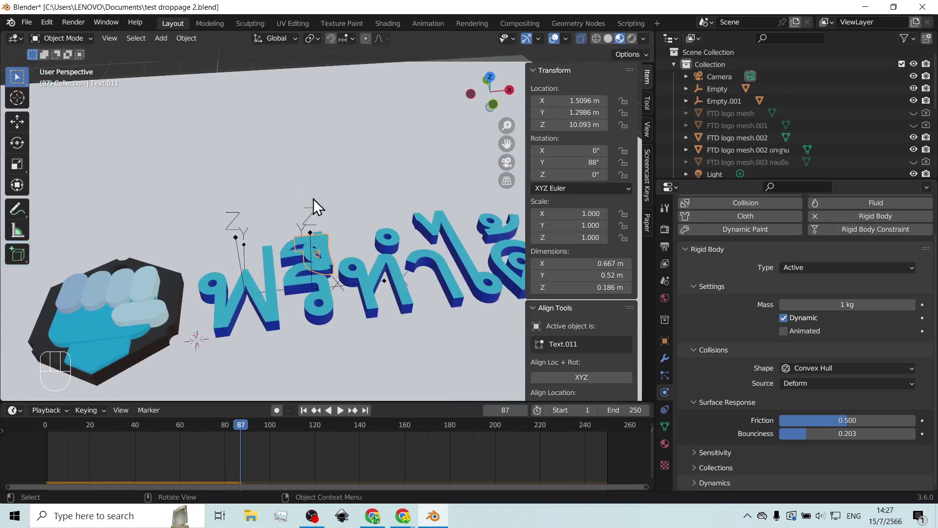
# Step: Bake Text.011's simulated fall into keyframes and add a new empty, Empty.002
pyautogui.click(184, 45)
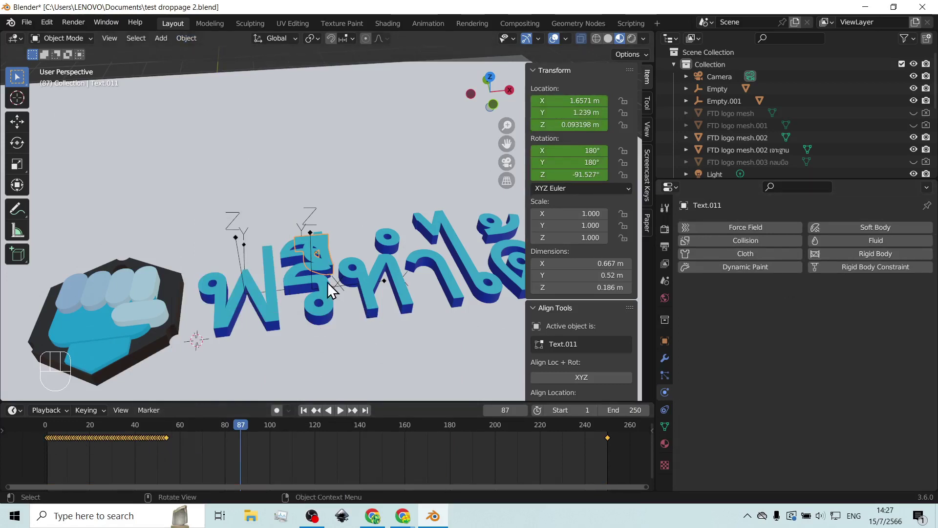
pyautogui.moveTo(346, 267); pyautogui.dragTo(356, 264)
pyautogui.press('shift+a')
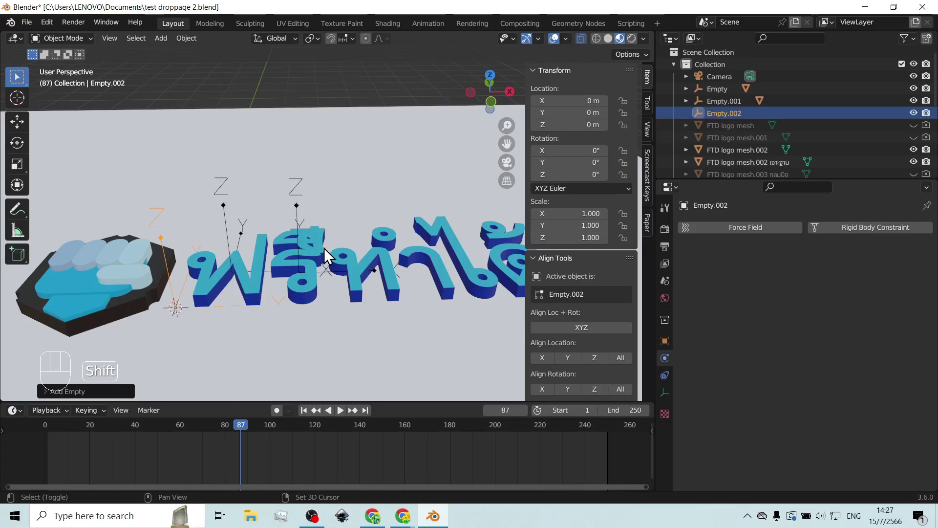
# Step: Parent Text.011 to Empty.002 with Ctrl+P > Object and make the empty active
pyautogui.click(328, 257)
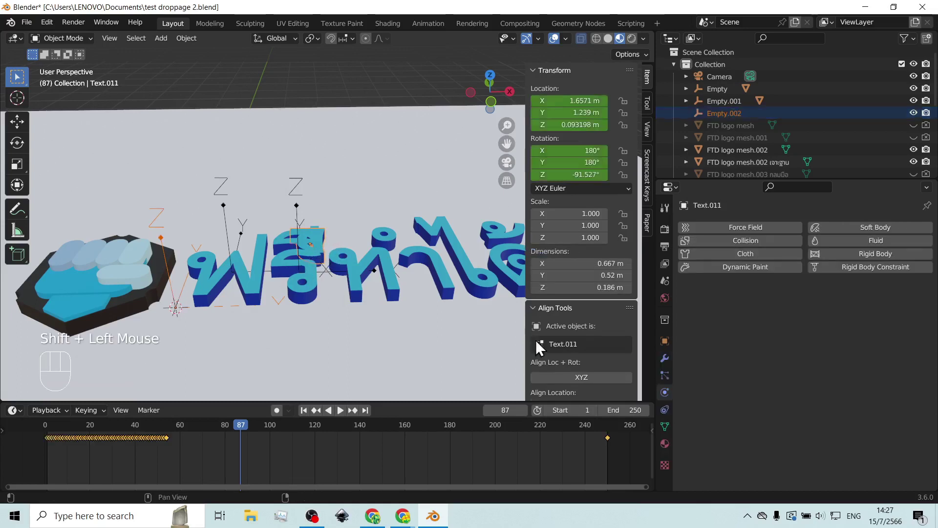
pyautogui.scroll(-3)
pyautogui.scroll(-3)
pyautogui.click(582, 328)
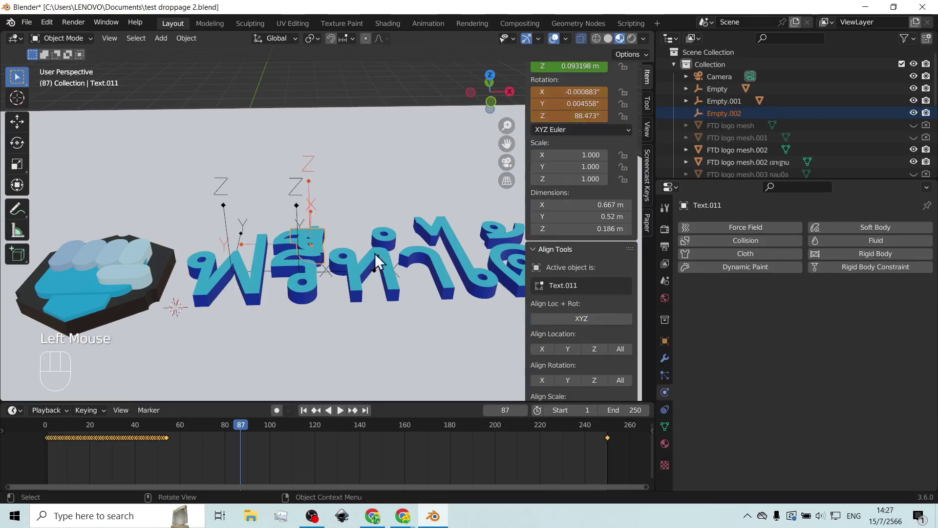
pyautogui.scroll(3)
pyautogui.moveTo(390, 244); pyautogui.dragTo(282, 250)
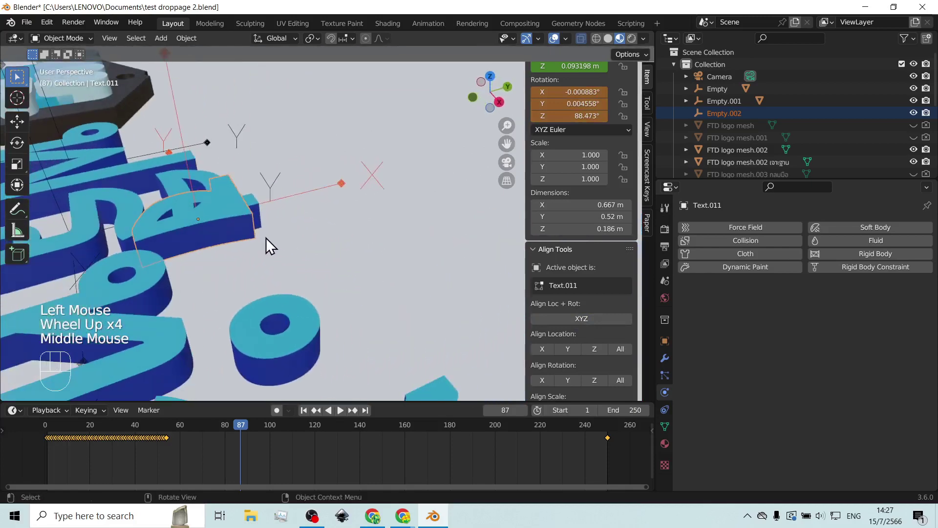
pyautogui.moveTo(265, 224); pyautogui.dragTo(283, 234)
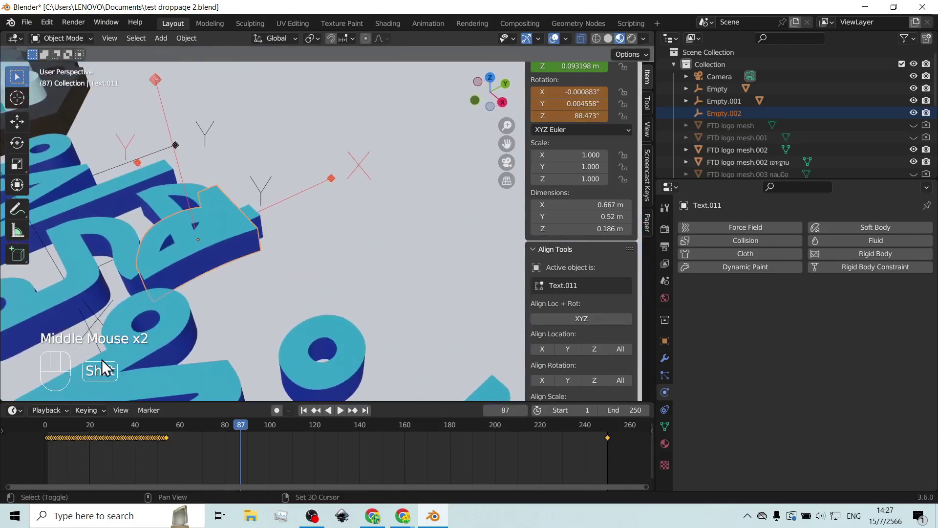
pyautogui.middleClick(314, 197)
pyautogui.click(315, 197)
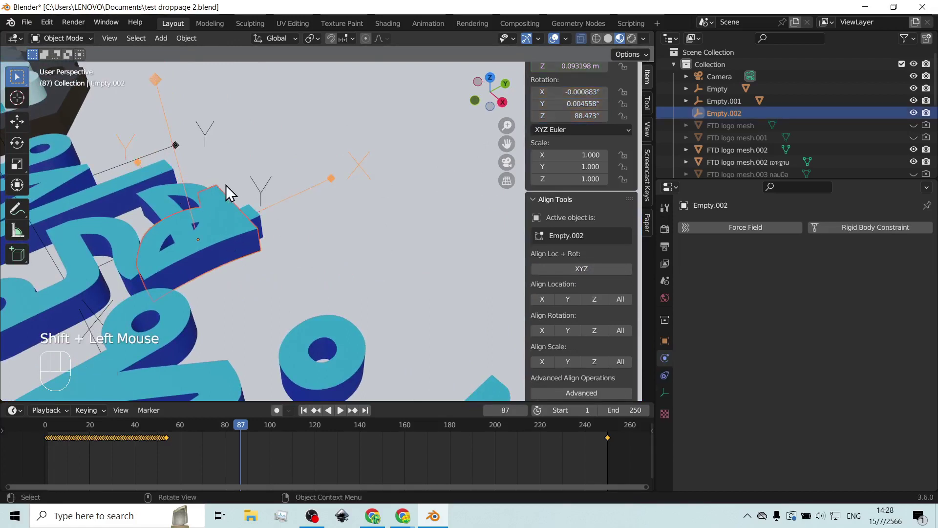
# Step: Confirm the object parenting and select letter Text.006 in the letter row
pyautogui.press('ctrl+p')
pyautogui.scroll(-3)
pyautogui.scroll(3)
pyautogui.scroll(3)
pyautogui.click(252, 190)
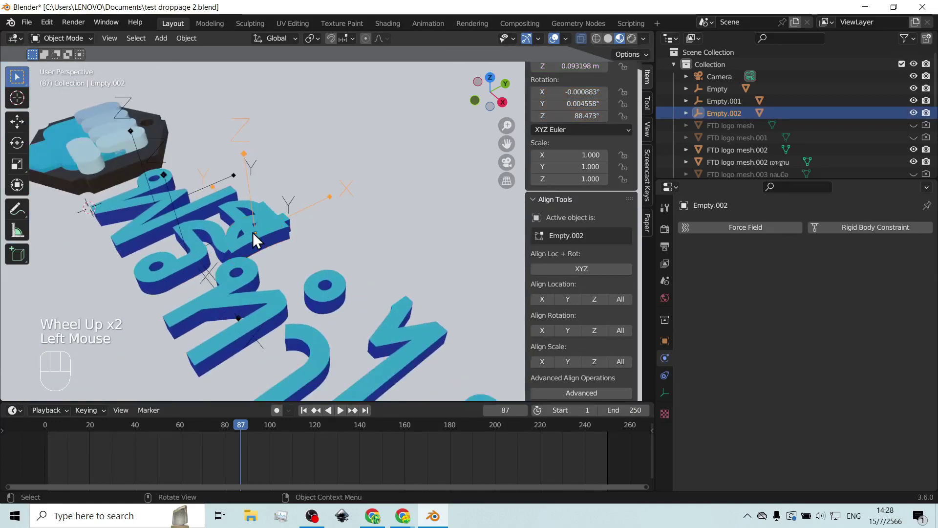
pyautogui.moveTo(261, 241); pyautogui.dragTo(318, 238)
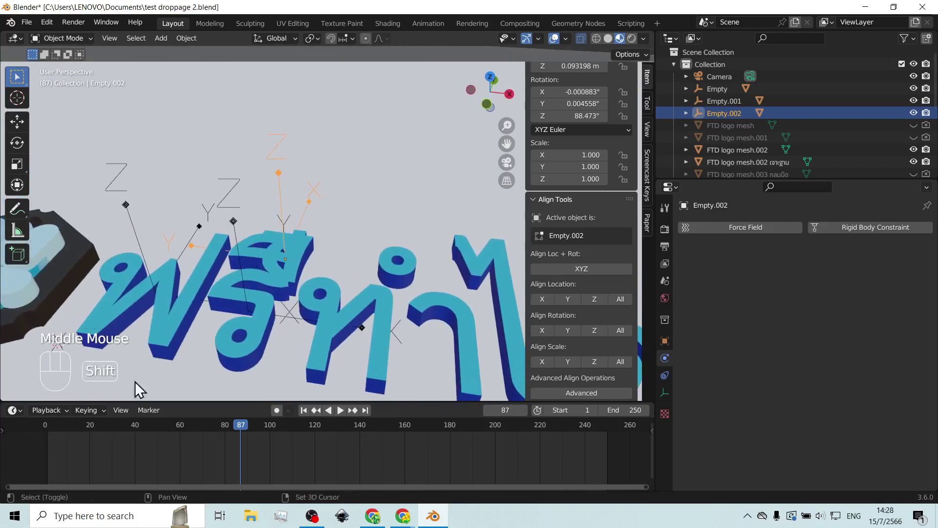
pyautogui.click(257, 249)
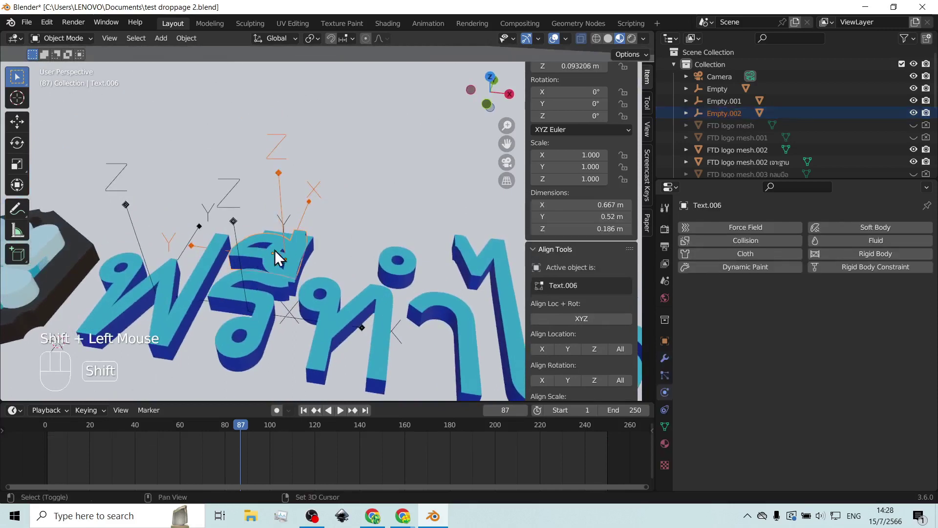
pyautogui.click(595, 330)
# Step: Zoom out to the whole plane and replay the letters dropping from frame 1
pyautogui.moveTo(361, 291); pyautogui.dragTo(385, 288)
pyautogui.middleClick(359, 289)
pyautogui.click(307, 420)
pyautogui.click(250, 281)
pyautogui.click(274, 277)
pyautogui.press('h')
pyautogui.scroll(-3)
pyautogui.click(346, 420)
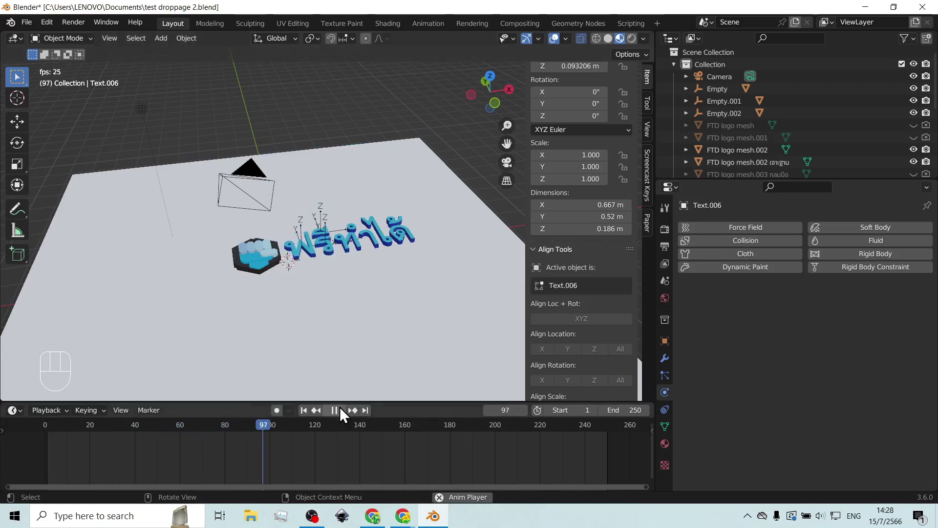
# Step: Stop playback, close in on the letters and empties, and scrub the timeline to frame 80
pyautogui.click(344, 415)
pyautogui.scroll(3)
pyautogui.moveTo(394, 282); pyautogui.dragTo(302, 306)
pyautogui.scroll(3)
pyautogui.moveTo(298, 271); pyautogui.dragTo(345, 261)
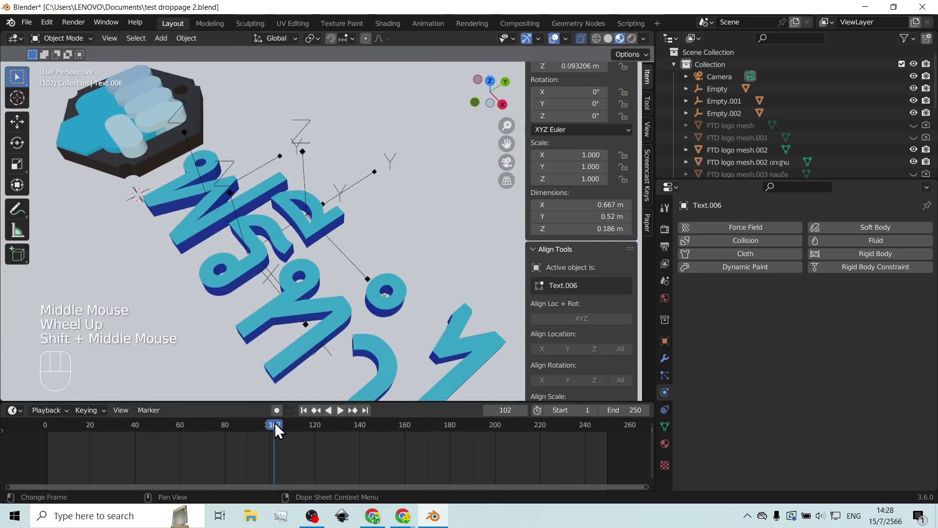
pyautogui.moveTo(278, 431); pyautogui.dragTo(218, 447)
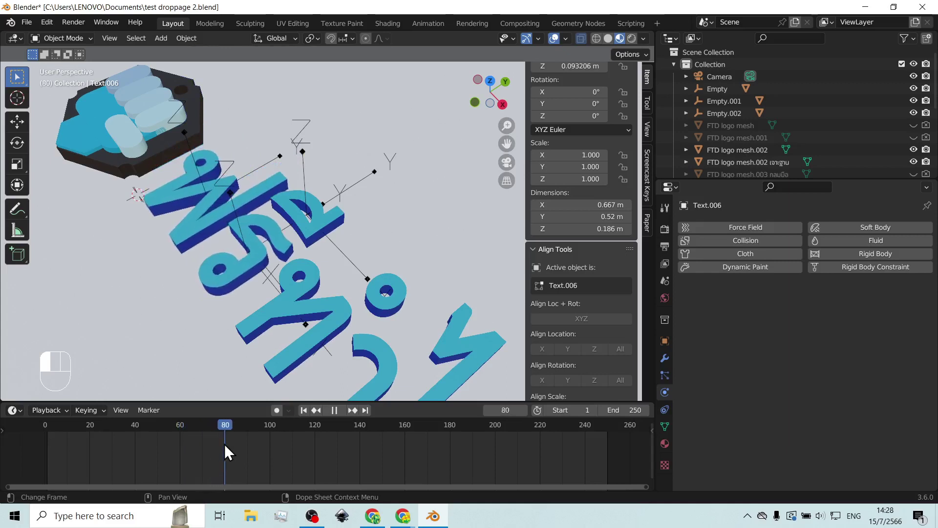
# Step: Select Text.011's baked keyframes and slide them later so the fall ends near frame 80
pyautogui.click(323, 236)
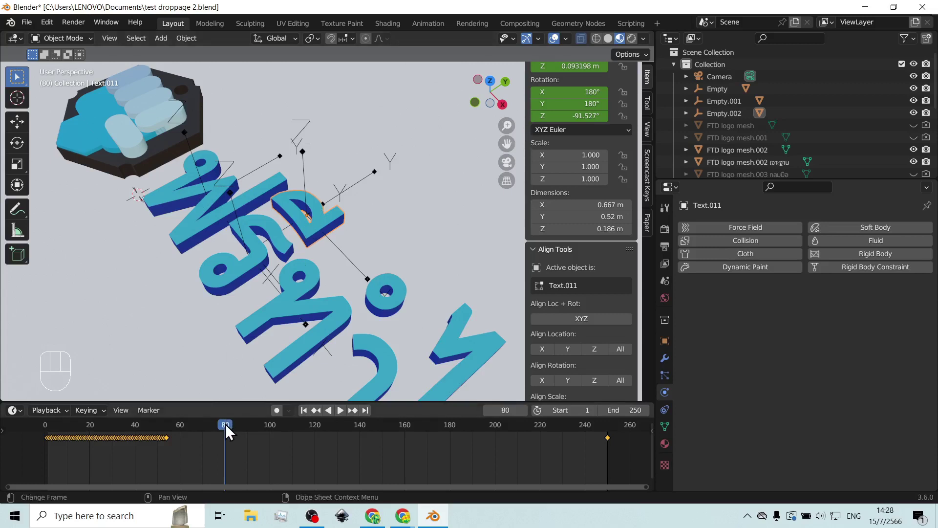
pyautogui.moveTo(229, 432); pyautogui.dragTo(225, 443)
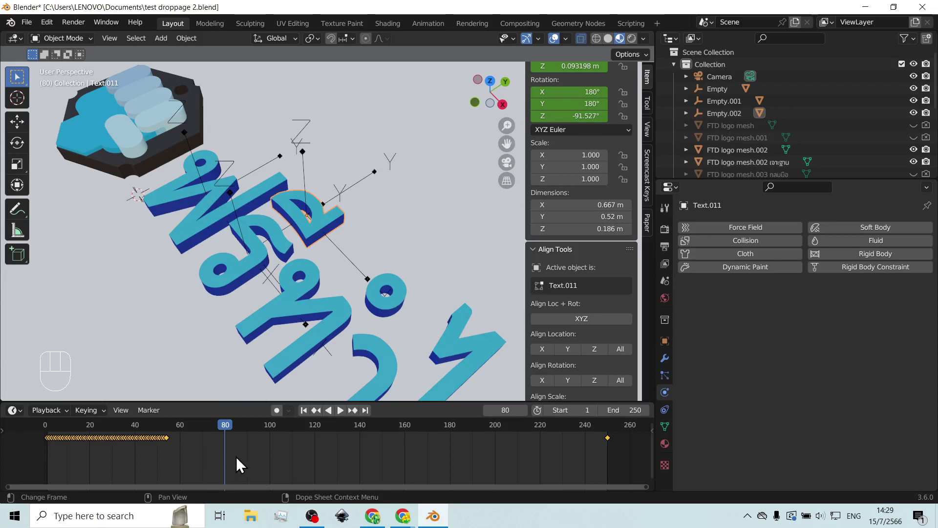
pyautogui.press('g')
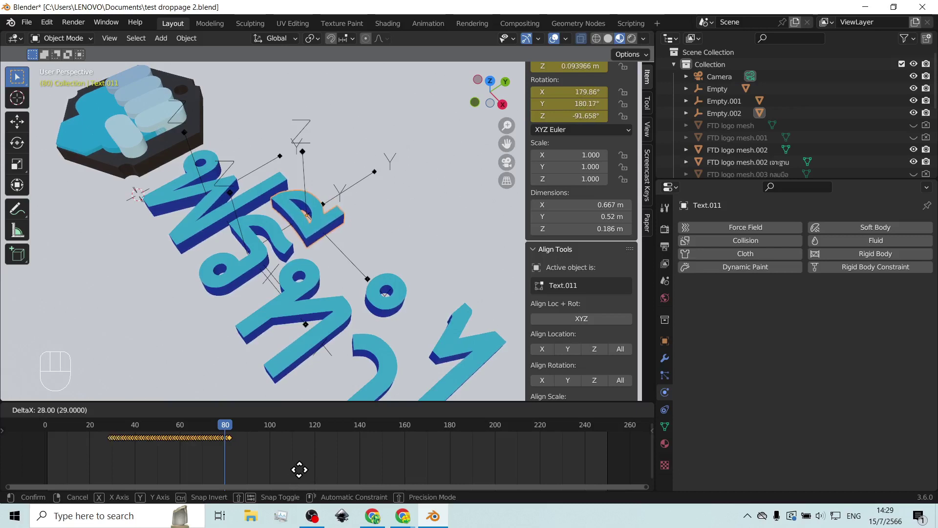
pyautogui.click(309, 419)
pyautogui.click(344, 417)
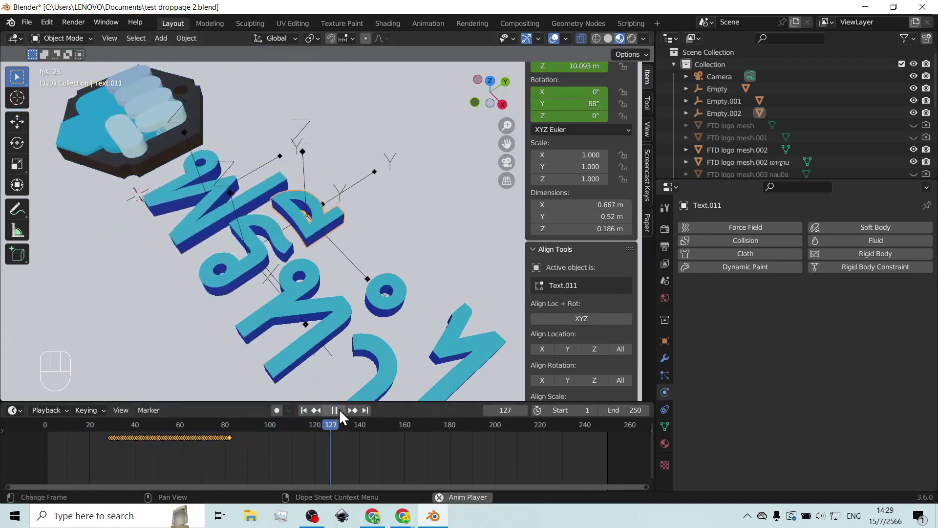
pyautogui.click(341, 417)
pyautogui.scroll(-3)
pyautogui.moveTo(228, 298); pyautogui.dragTo(315, 303)
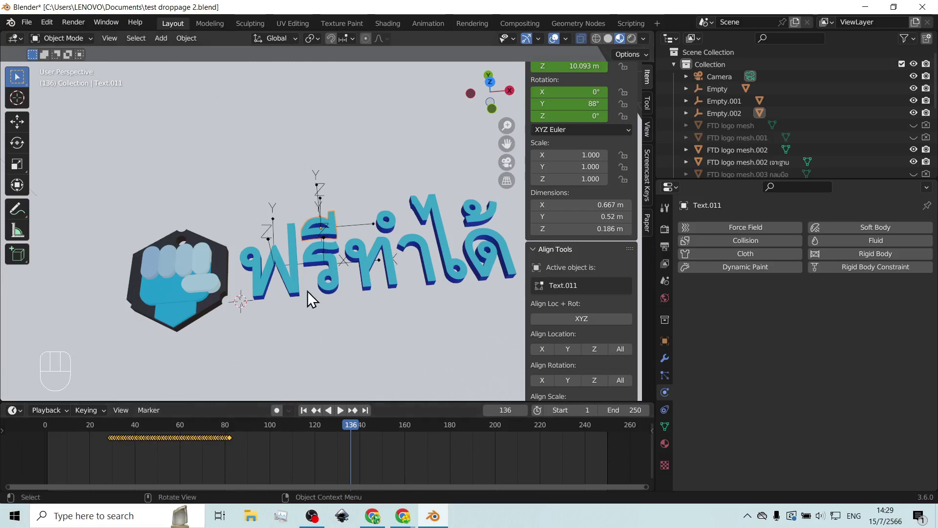
pyautogui.click(302, 295)
pyautogui.moveTo(357, 431); pyautogui.dragTo(77, 427)
pyautogui.click(306, 421)
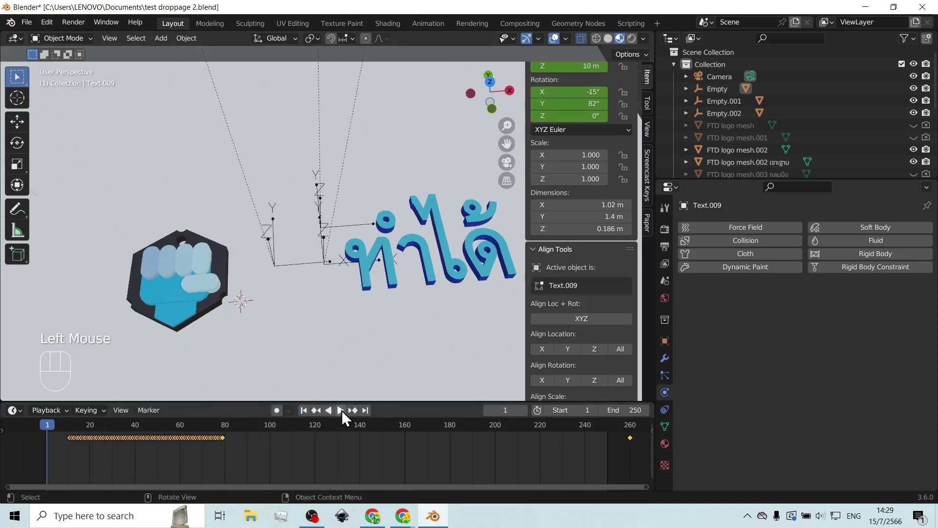
pyautogui.click(346, 417)
pyautogui.moveTo(311, 339); pyautogui.dragTo(340, 301)
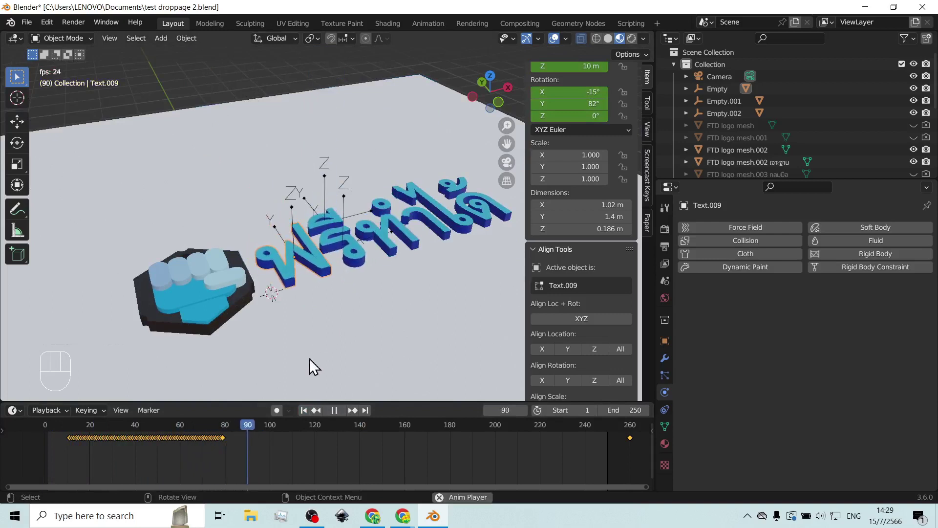
pyautogui.click(338, 417)
pyautogui.moveTo(370, 225); pyautogui.dragTo(381, 225)
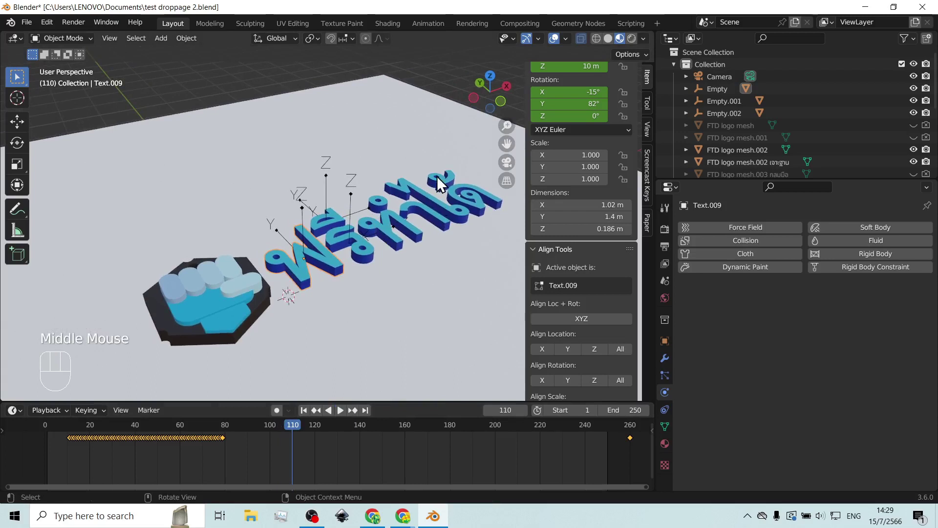
pyautogui.moveTo(446, 196); pyautogui.dragTo(383, 206)
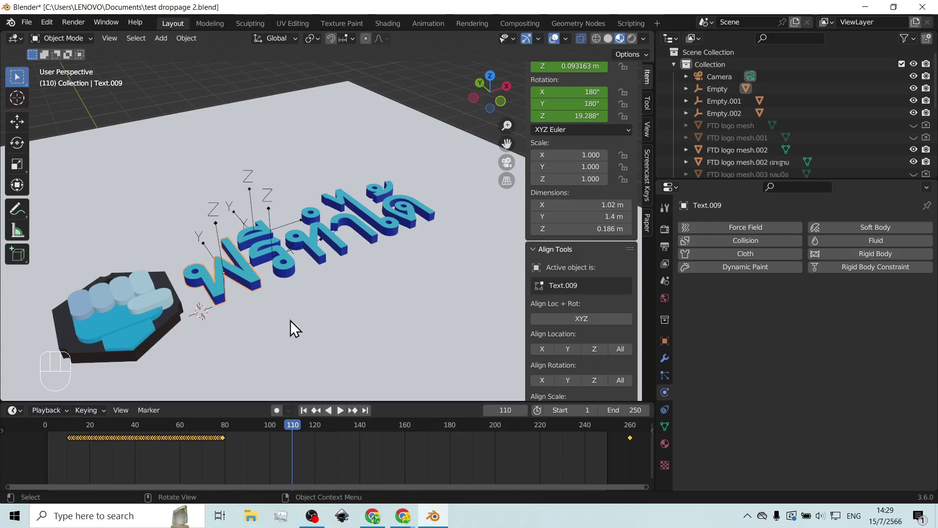
pyautogui.scroll(-3)
pyautogui.scroll(-3)
pyautogui.scroll(-3)
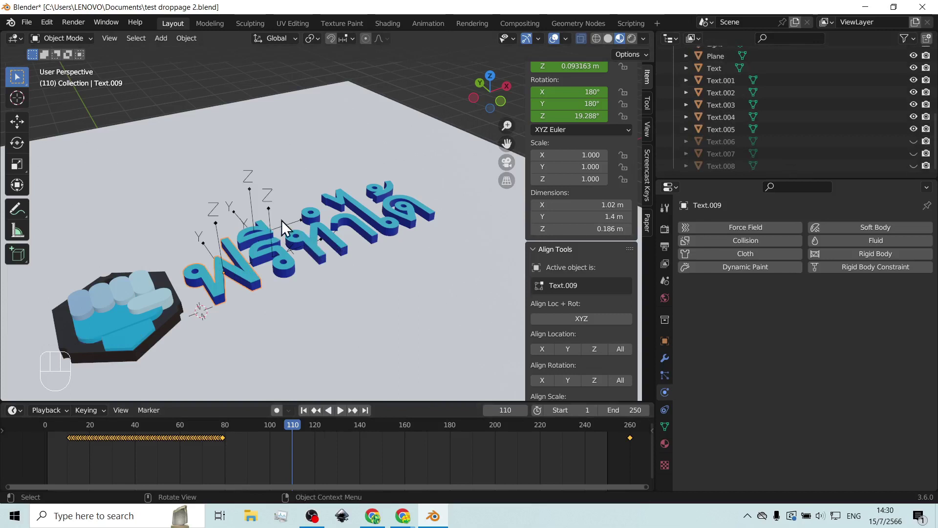
pyautogui.moveTo(306, 228); pyautogui.dragTo(301, 228)
pyautogui.moveTo(305, 231); pyautogui.dragTo(314, 210)
pyautogui.moveTo(326, 191); pyautogui.dragTo(325, 215)
pyautogui.moveTo(325, 217); pyautogui.dragTo(334, 223)
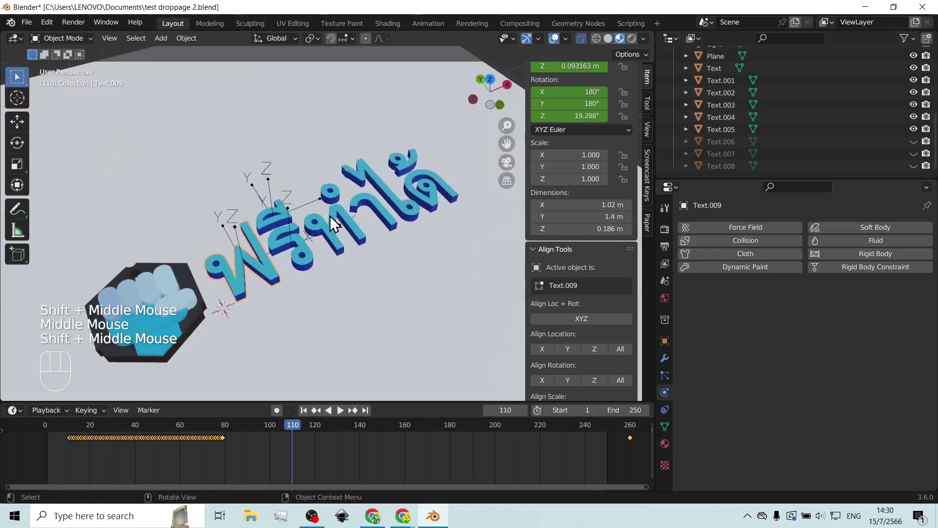